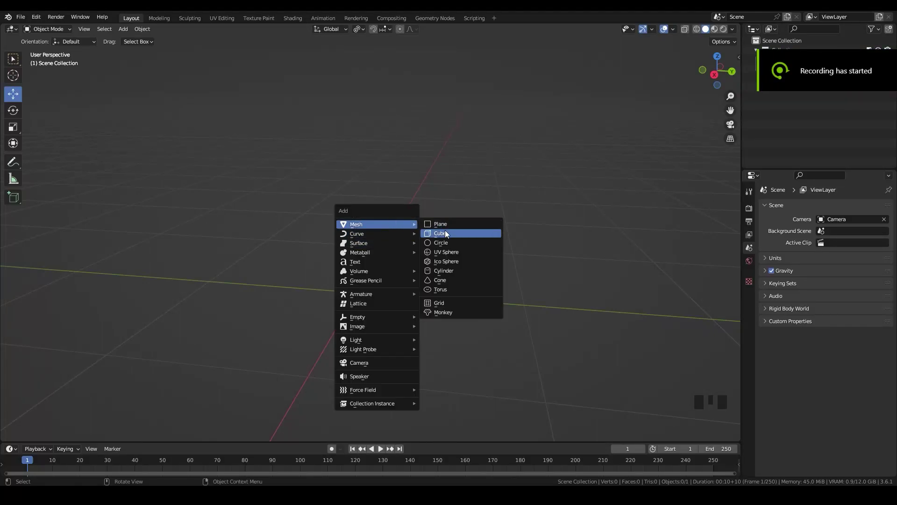
Step: Add a cube and scale it into a box-shaped crate body, stretched along its depth
key("shift+a")
key("s")
key("s")
key("s")
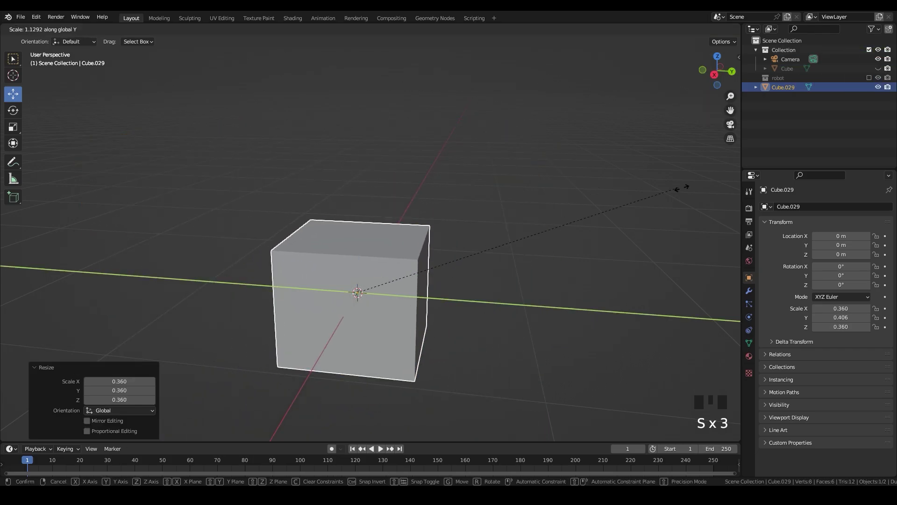
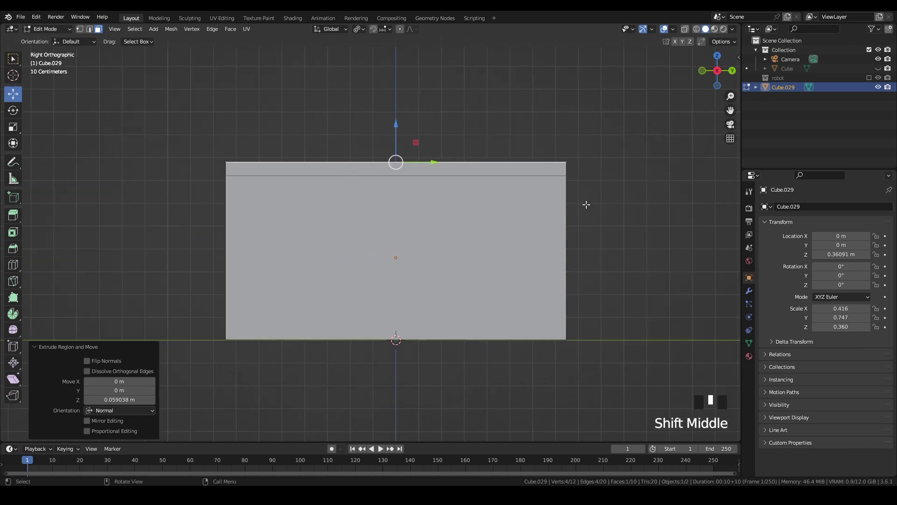
Step: Extrude the top face and fatten the lid loop outward into a thin overhanging rim
key("z")
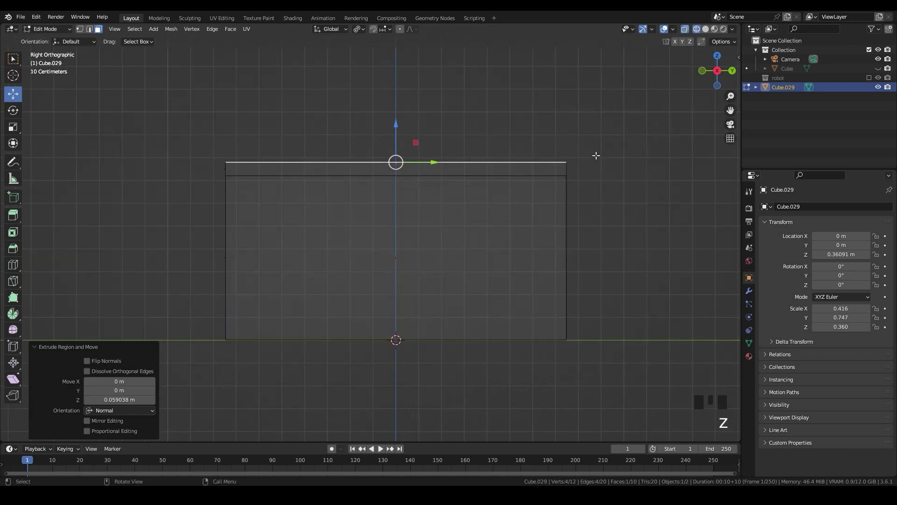
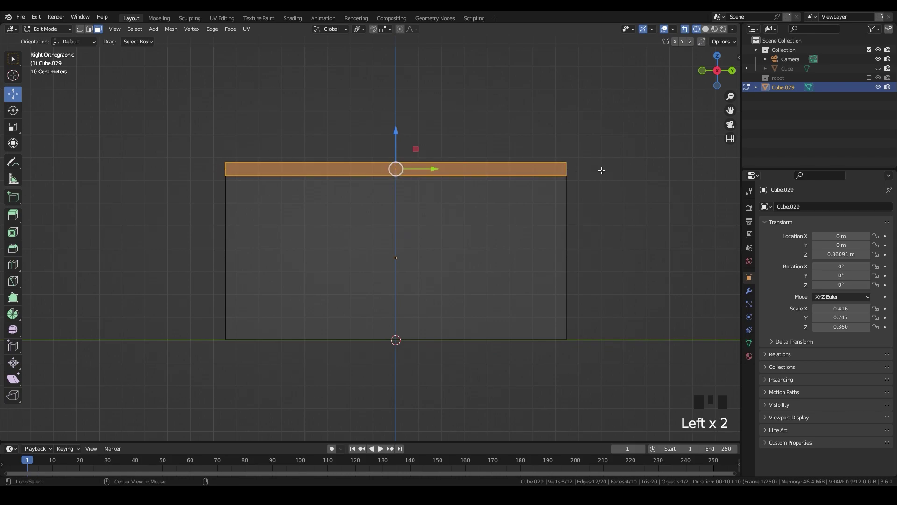
key("alt+e")
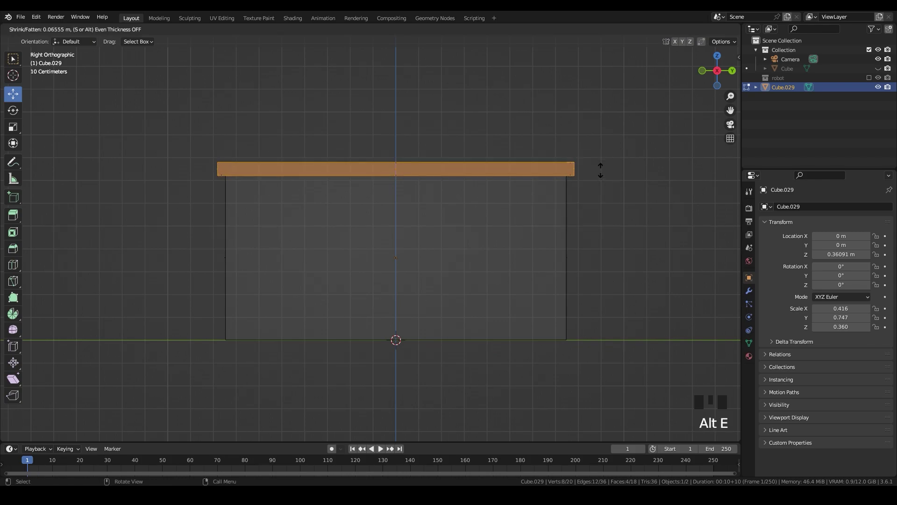
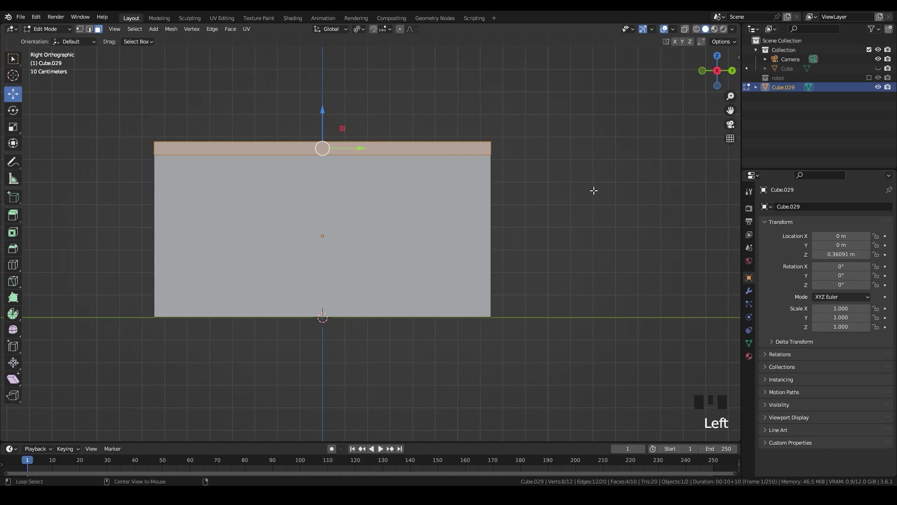
key("alt+e")
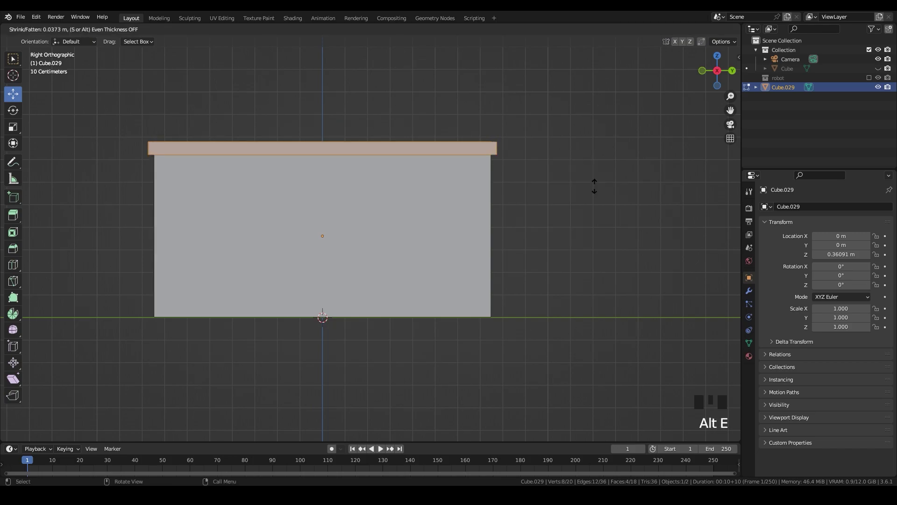
key("Tab")
middle_click(544, 207)
Step: Save the crate file and inspect the body from several angles
key("z")
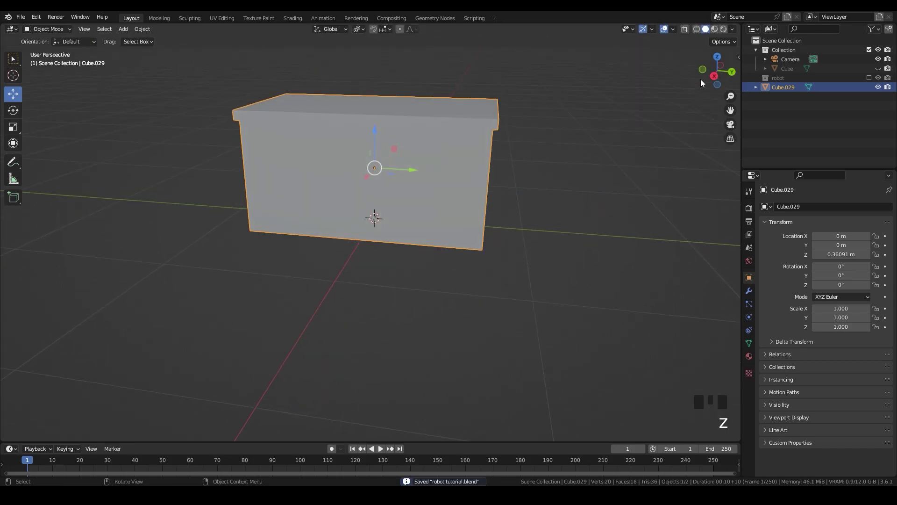
left_click(701, 86)
key("z")
middle_click(466, 182)
scroll("up", 3)
scroll("down", 3)
key("Tab")
scroll("down", 3)
key("Tab")
middle_click(419, 280)
scroll("up", 3)
middle_click(492, 238)
key("z")
middle_click(470, 268)
key("Tab")
key("Tab")
middle_click(501, 277)
left_click(507, 321)
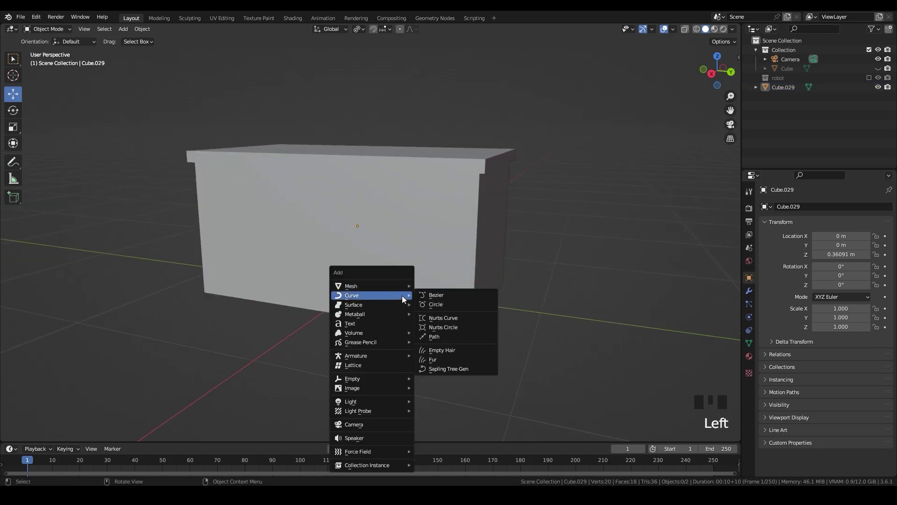
Step: Add a small cube, shrink it and raise it above the crate lid
key("shift+a")
scroll("down", 3)
key("s")
left_click(711, 87)
middle_click(521, 205)
scroll("up", 3)
middle_click(340, 302)
left_click(311, 256)
key("s")
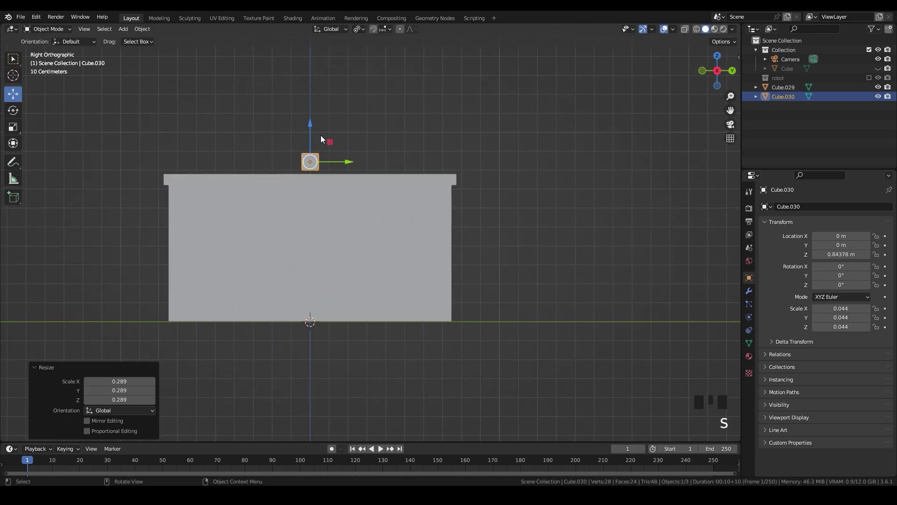
left_click(311, 123)
left_click_drag(309, 175, 702, 74)
left_click(701, 75)
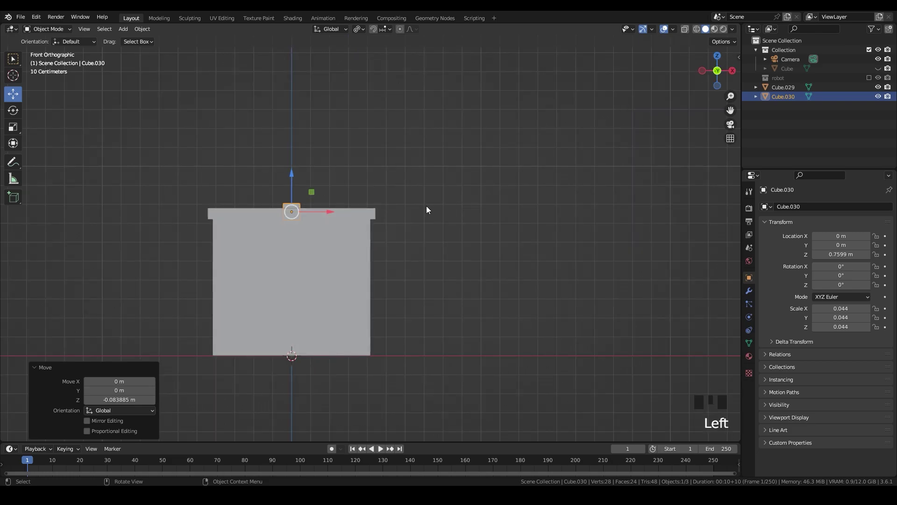
Step: Stretch the cube along X into a band spanning the lid, lower it onto the lid and slide it toward the edge
key("s")
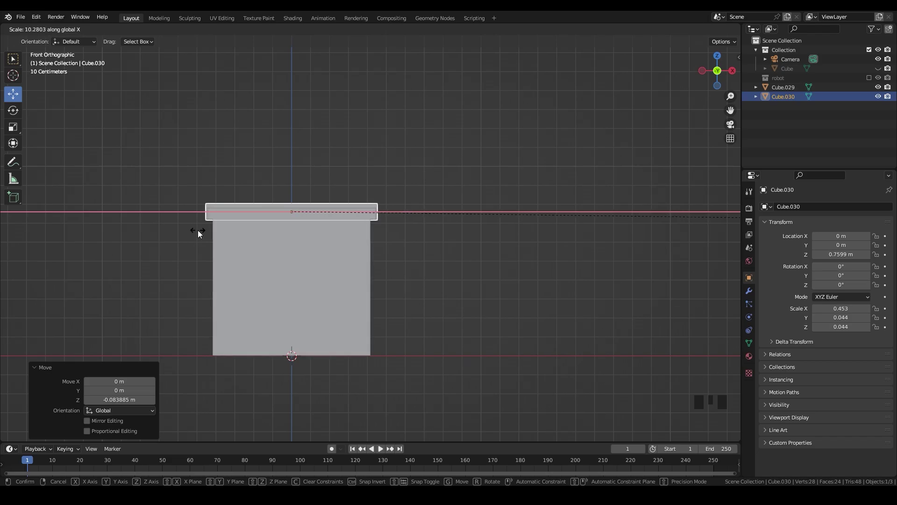
scroll("up", 3)
middle_click(314, 204)
left_click(365, 209)
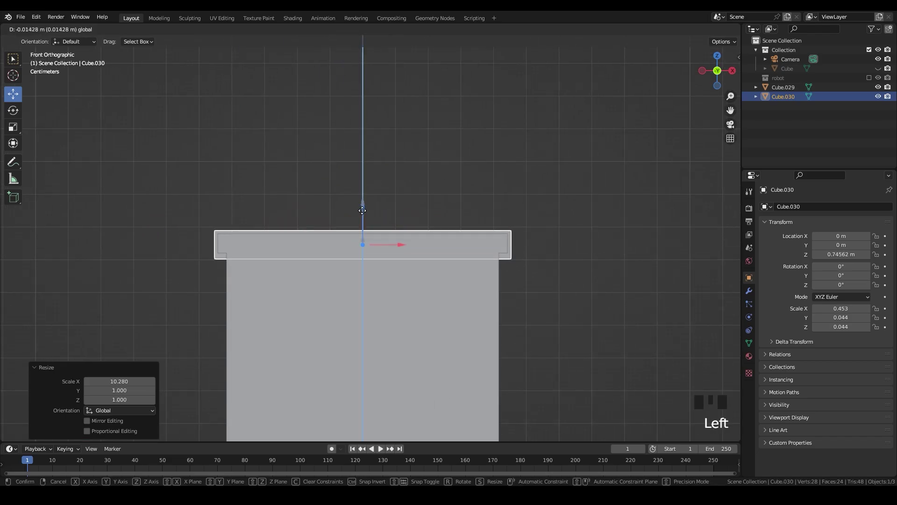
key("z")
left_click_drag(527, 241, 483, 230)
key("ctrl+s")
middle_click(479, 246)
left_click(724, 80)
middle_click(588, 211)
left_click(459, 235)
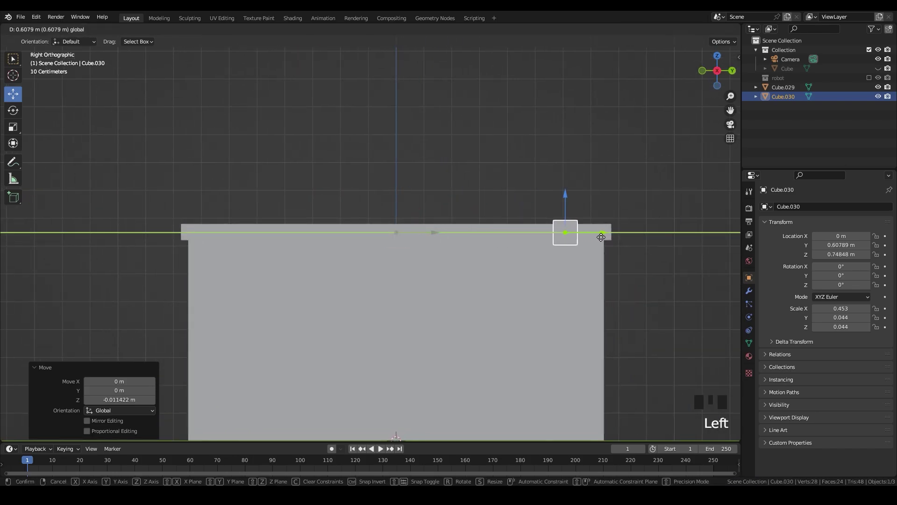
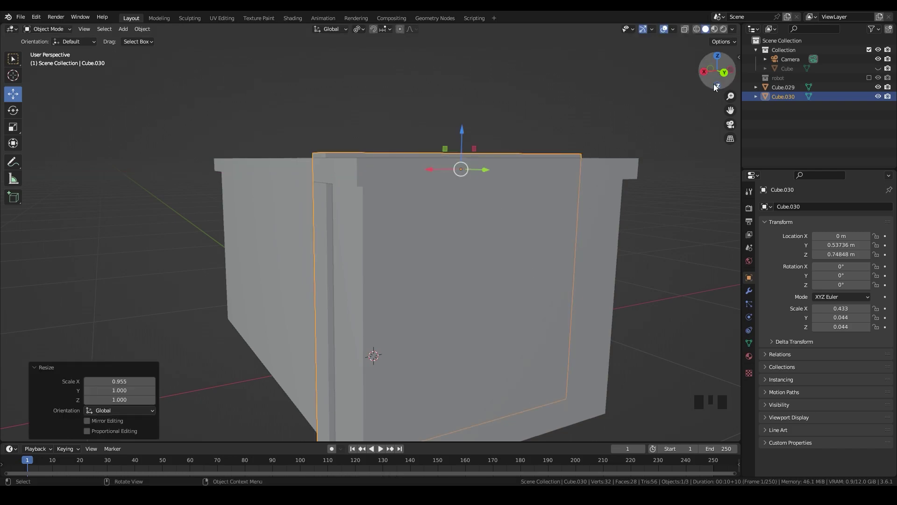
Step: Fatten the band's faces with Alt+S so it wraps over the lid with thickness, then leave Edit Mode
left_click(711, 74)
left_click(738, 73)
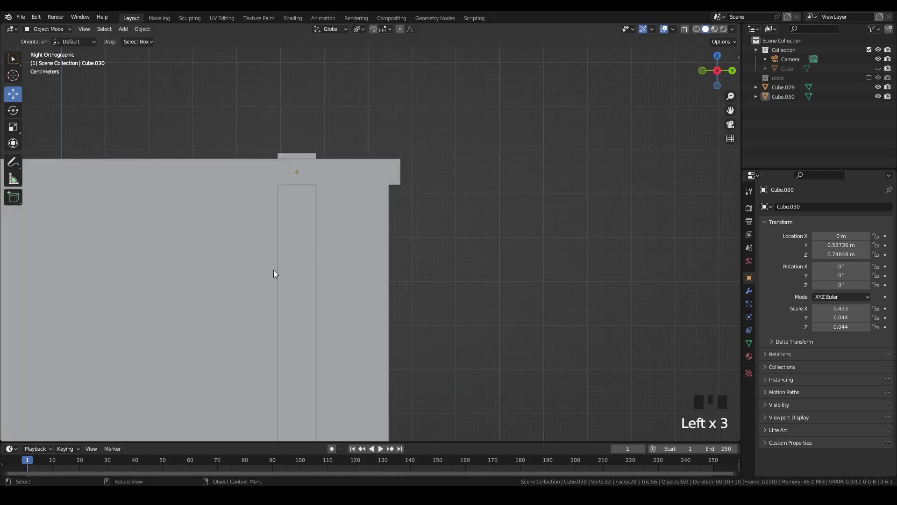
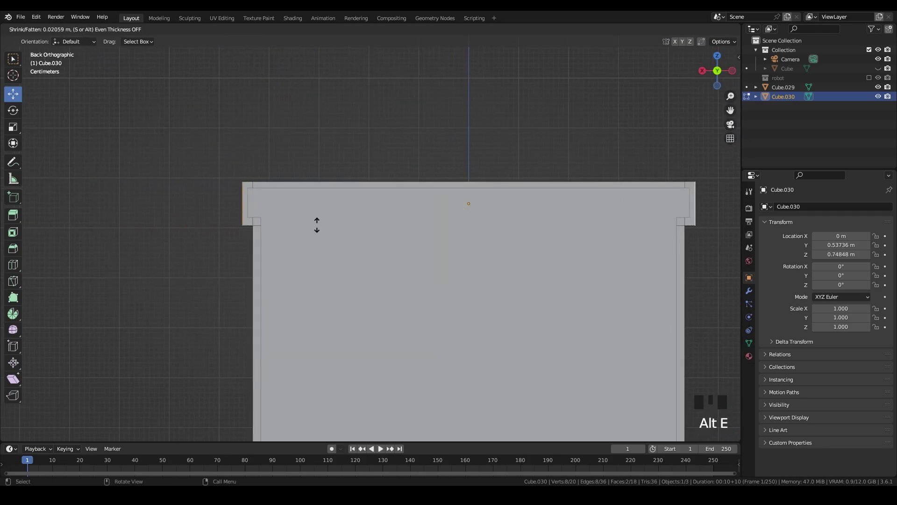
key("Tab")
middle_click(380, 247)
key("z")
Step: Add a large UV sphere beside the crate
left_click(432, 119)
scroll("down", 3)
left_click_drag(358, 233, 413, 266)
left_click(413, 266)
right_click(397, 221)
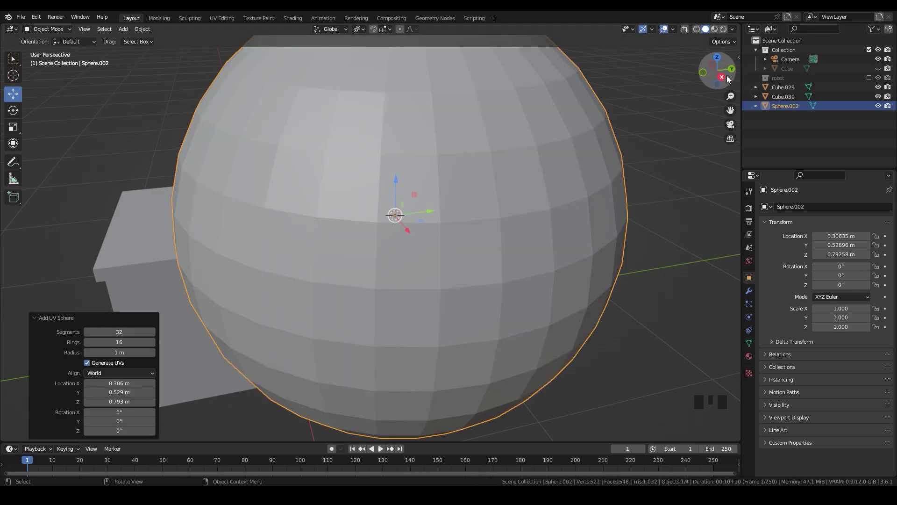
Step: Flatten the sphere along Z in Edit Mode and scale it down into a tiny rivet
left_click(728, 79)
scroll("down", 3)
key("Tab")
key("z")
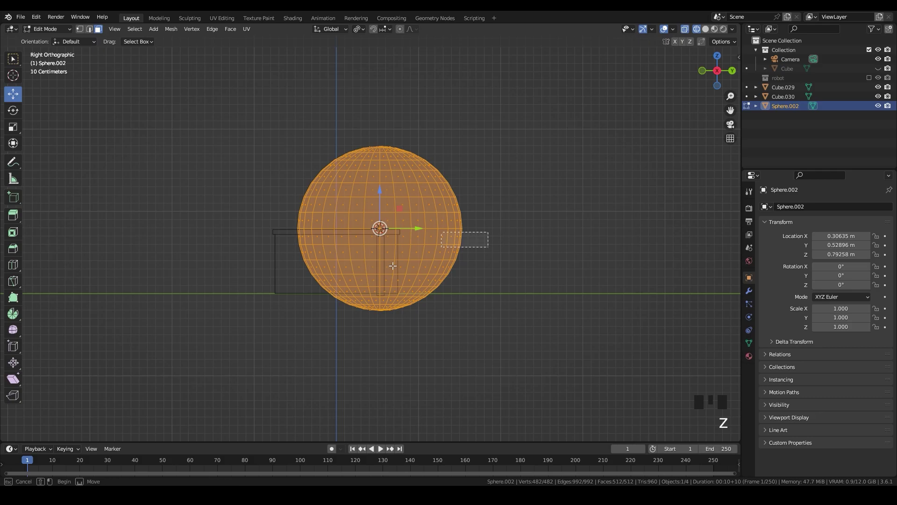
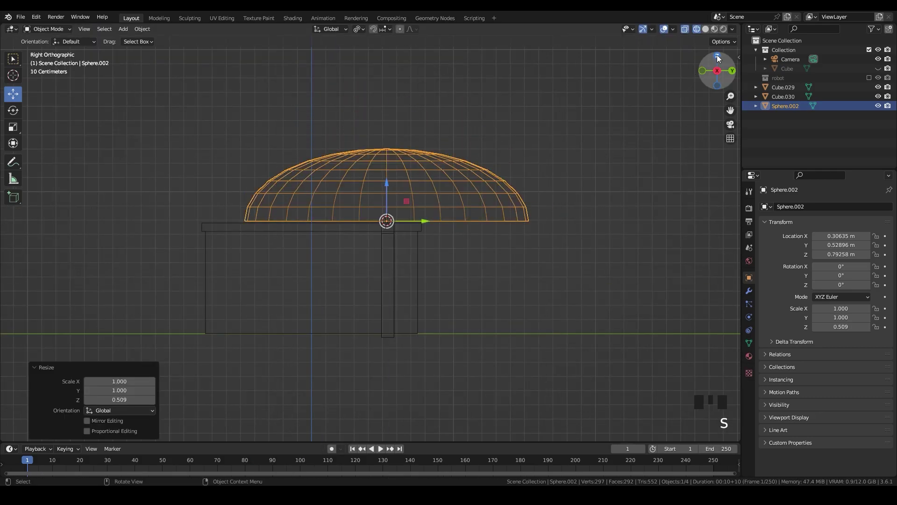
left_click(720, 64)
key("s")
scroll("up", 3)
key("s")
scroll("up", 3)
middle_click(457, 214)
Step: Move the rivet onto the lid band surface in top view
left_click(437, 270)
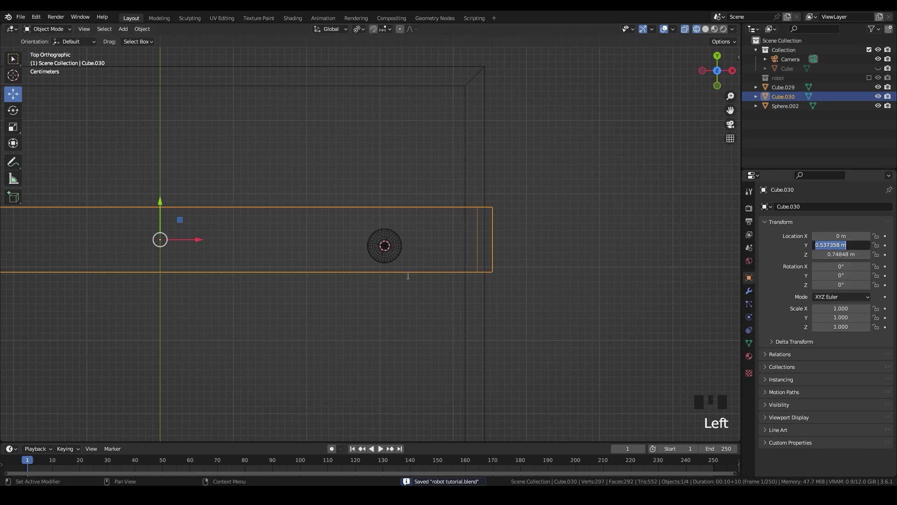
left_click_drag(389, 254, 391, 257)
key("z")
scroll("up", 3)
scroll("up", 3)
middle_click(365, 221)
scroll("up", 3)
left_click(436, 259)
middle_click(437, 214)
Step: Slide the rivet along the band toward one end
key("z")
scroll("down", 3)
right_click(379, 255)
scroll("down", 3)
left_click(615, 104)
scroll("down", 3)
left_click(719, 66)
middle_click(447, 262)
left_click(464, 243)
Step: Place the rivet near the band's end and repeat it along the band with an Array modifier (Count 2, Factor X 3.5)
left_click(475, 252)
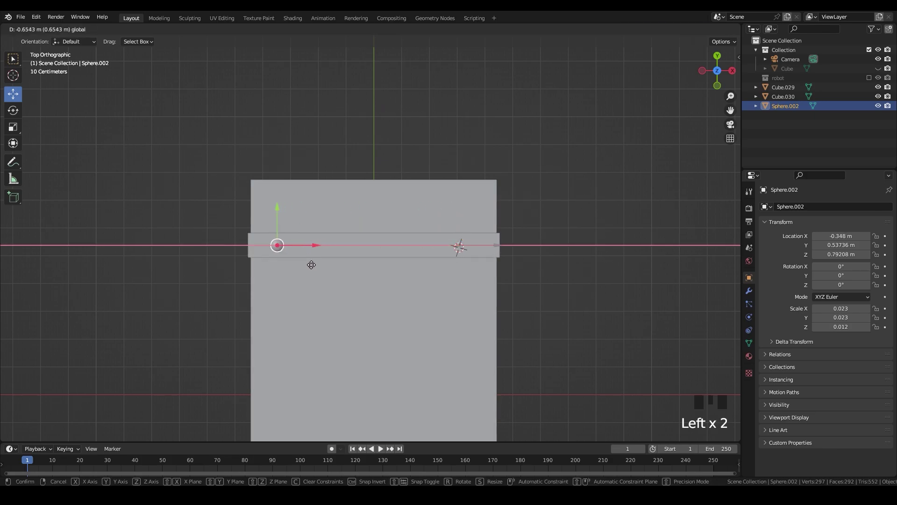
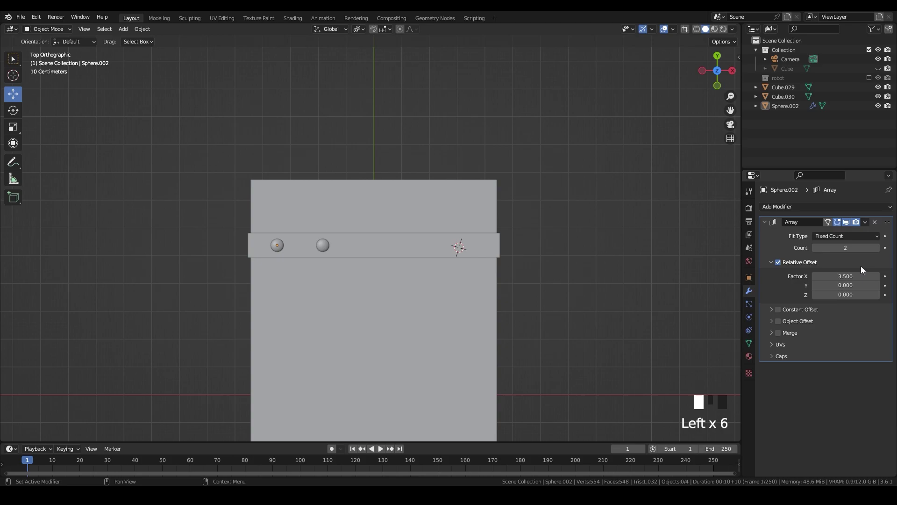
left_click_drag(879, 252, 325, 246)
left_click(315, 245)
left_click(547, 272)
left_click_drag(547, 278, 445, 160)
left_click(445, 160)
middle_click(627, 165)
left_click(612, 210)
scroll("up", 3)
left_click_drag(568, 217, 450, 268)
Step: Add a small cylinder at the band's end and rotate it 90° onto its side
key("shift+a")
scroll("down", 3)
scroll("down", 3)
key("s")
left_click(705, 93)
scroll("up", 3)
key("r")
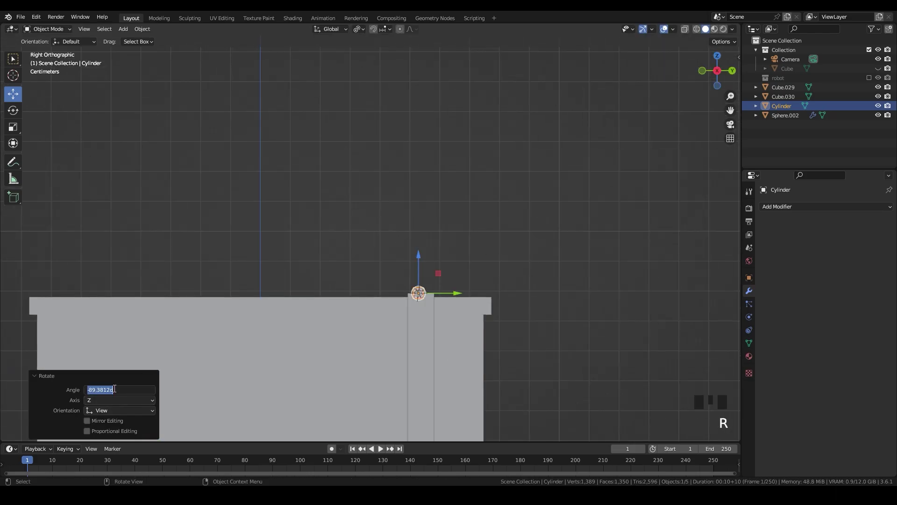
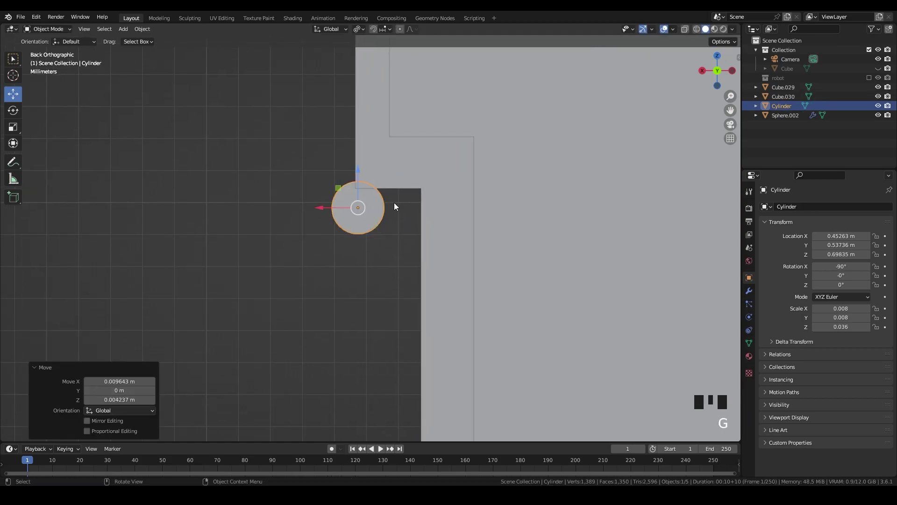
Step: Add edge loops along the cylinder and fatten its middle section into a stepped hinge pin
left_click(700, 73)
scroll("down", 3)
key("s")
scroll("up", 3)
key("Tab")
key("ctrl+r")
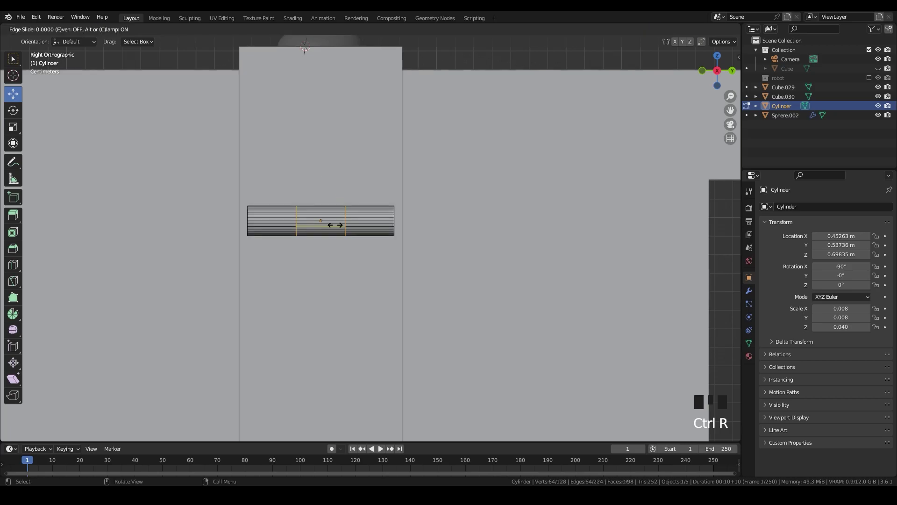
key("z")
key("3")
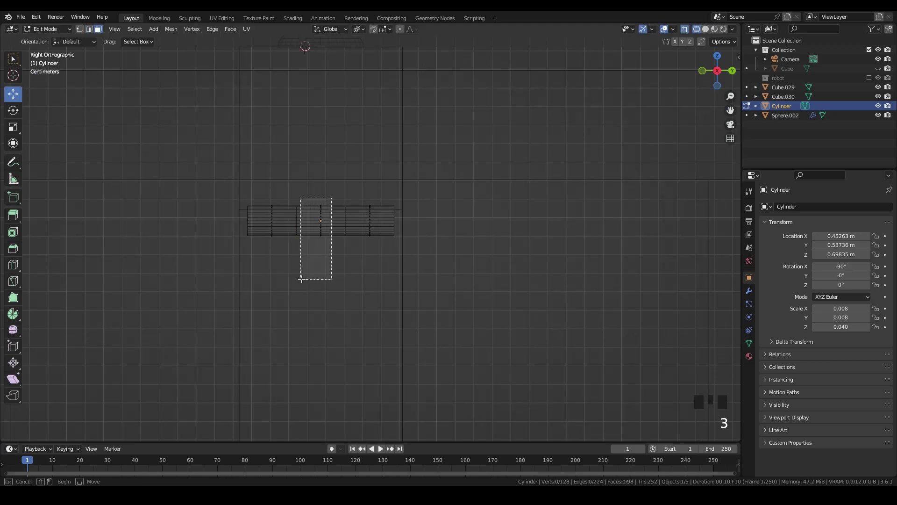
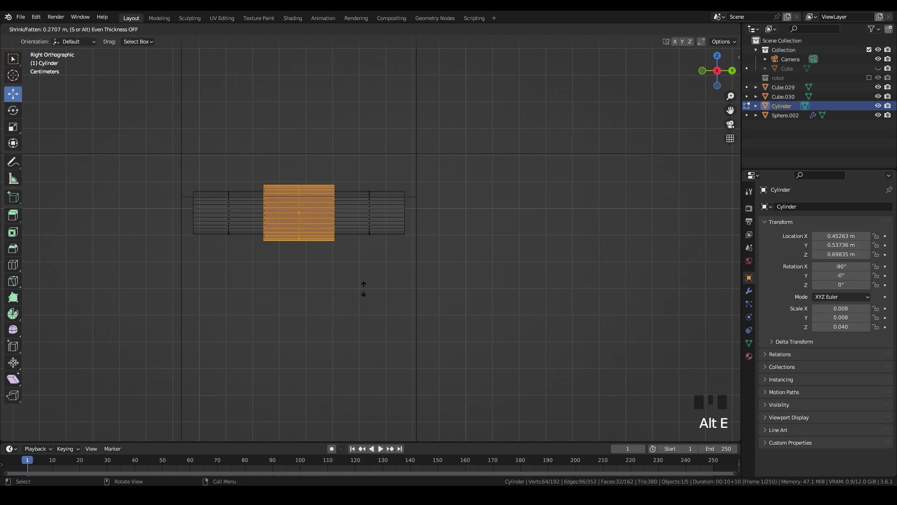
key("Tab")
Step: Isolate the cylinder in local view, add a small shrunk cube beside it and select both
key("z")
left_click_drag(413, 246, 672, 146)
key("KP_Divide")
key("shift+a")
scroll("down", 3)
key("s")
left_click(690, 84)
scroll("up", 3)
key("s")
scroll("up", 3)
left_click(415, 246)
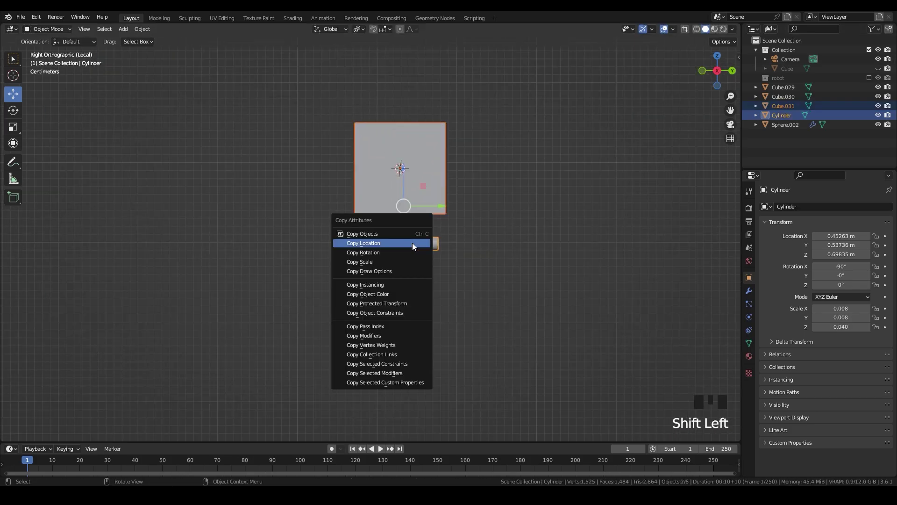
Step: Snap the cube to the cylinder's location, scale it to size and lower it beneath the cylinder
key("ctrl+c")
left_click(469, 211)
key("s")
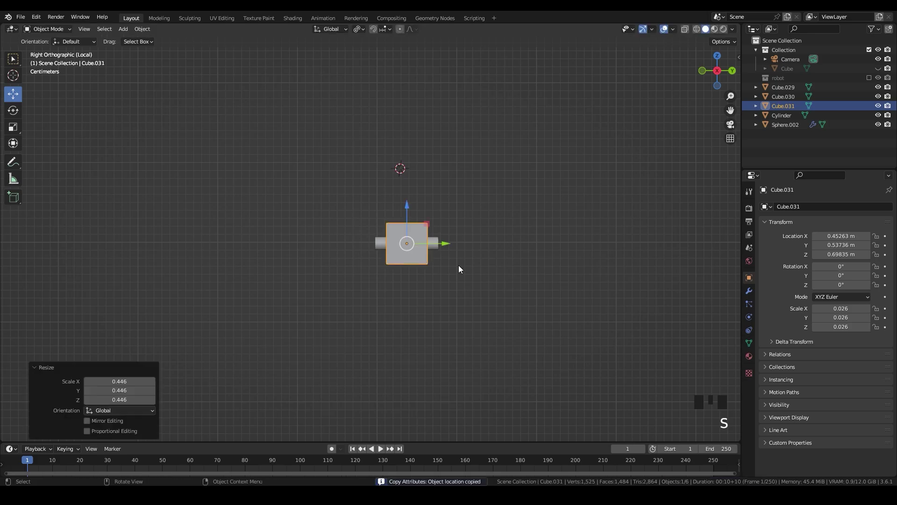
scroll("up", 3)
left_click(449, 232)
middle_click(490, 274)
scroll("up", 3)
key("s")
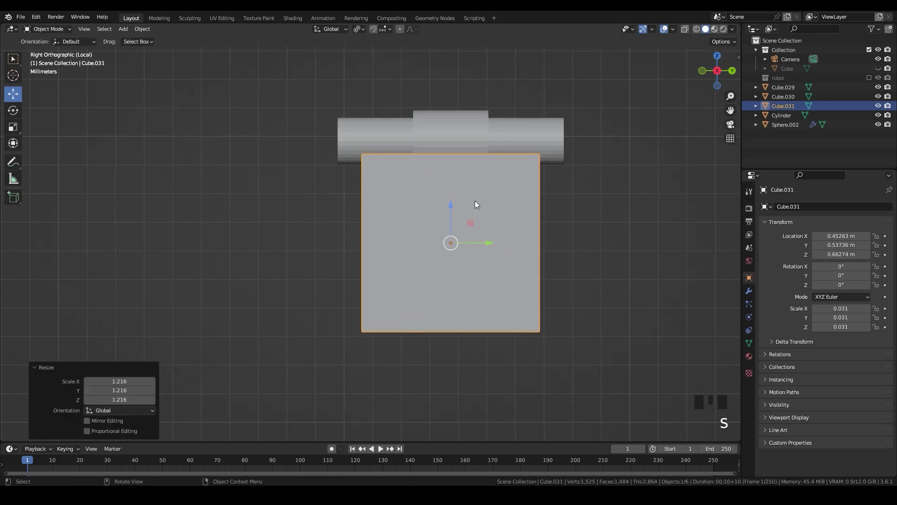
left_click(454, 236)
left_click(462, 213)
left_click(449, 226)
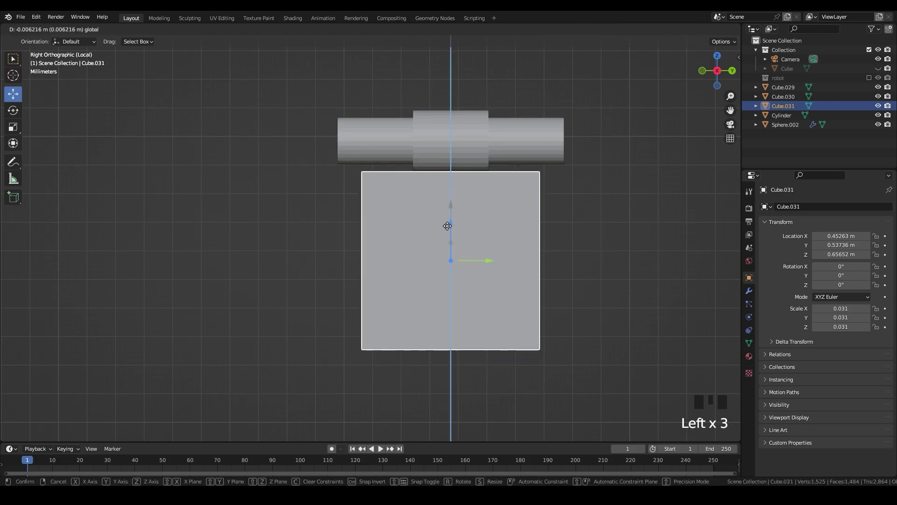
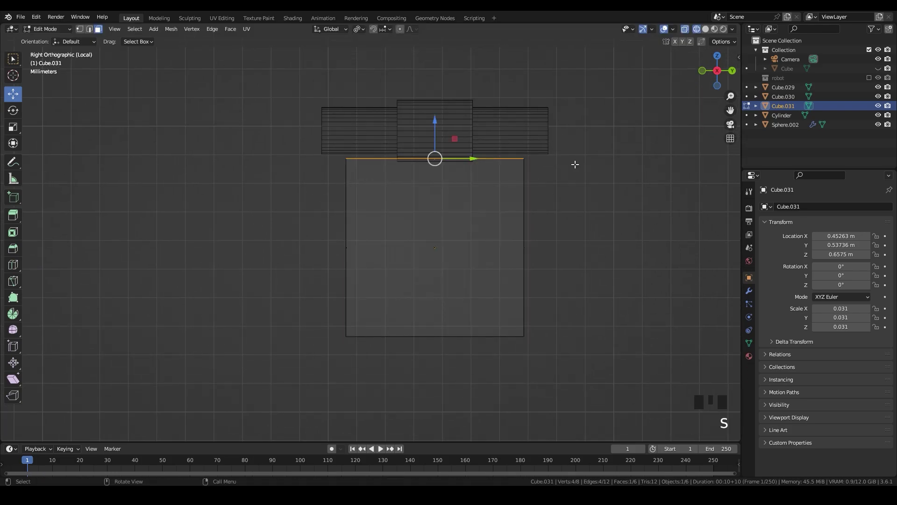
Step: Taper the plate's top edge and extrude its bottom, narrowing it into a point
key("s")
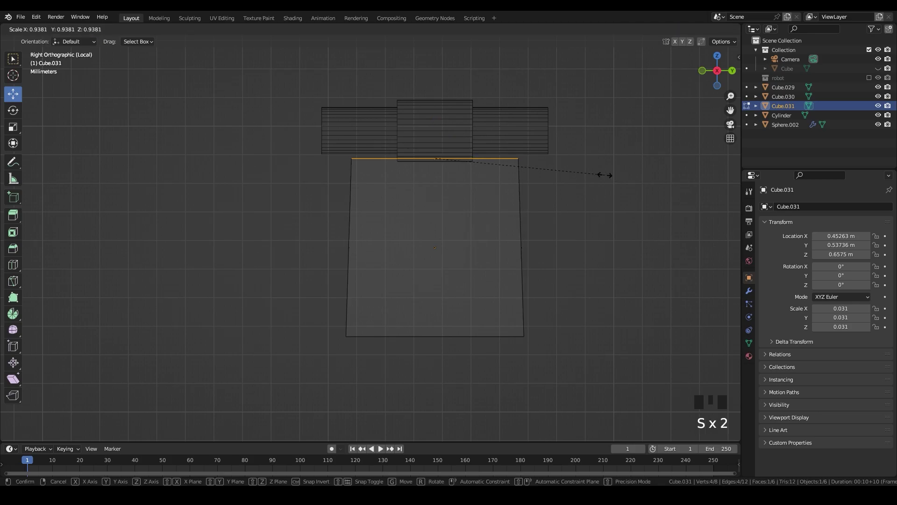
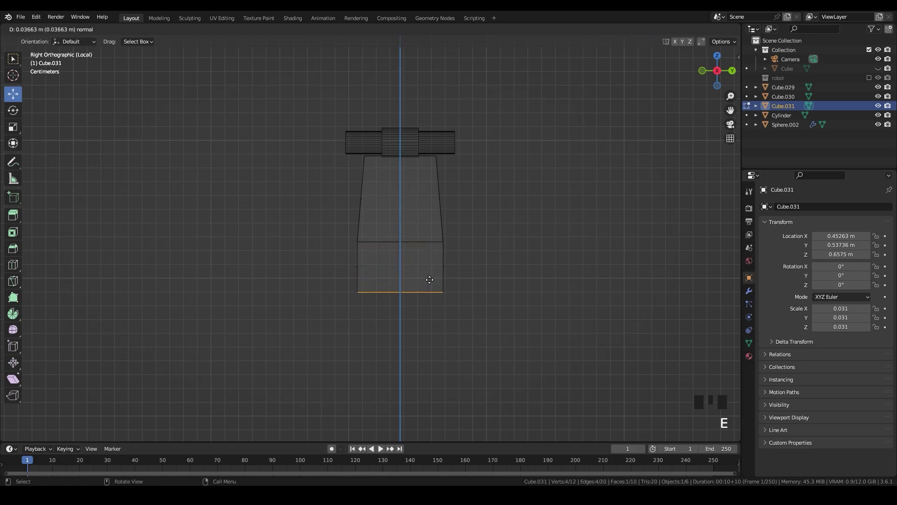
key("s")
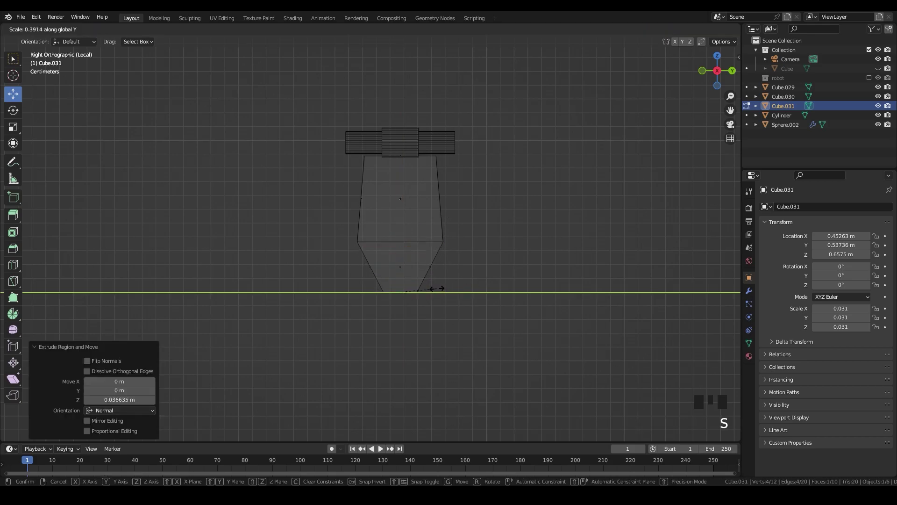
scroll("up", 3)
key("Tab")
scroll("down", 3)
scroll("up", 3)
key("Tab")
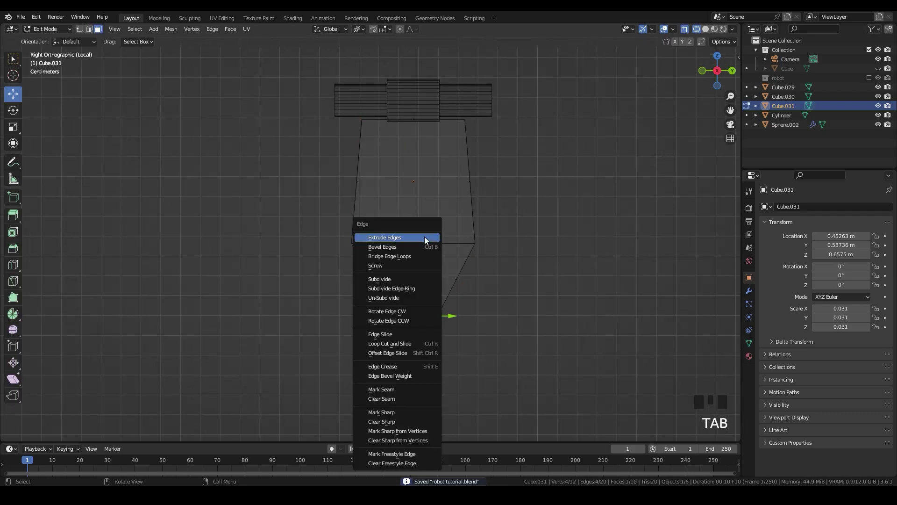
Step: Add two vertical loop cuts through the plate and pull them close together about the 3D cursor
key("ctrl+r")
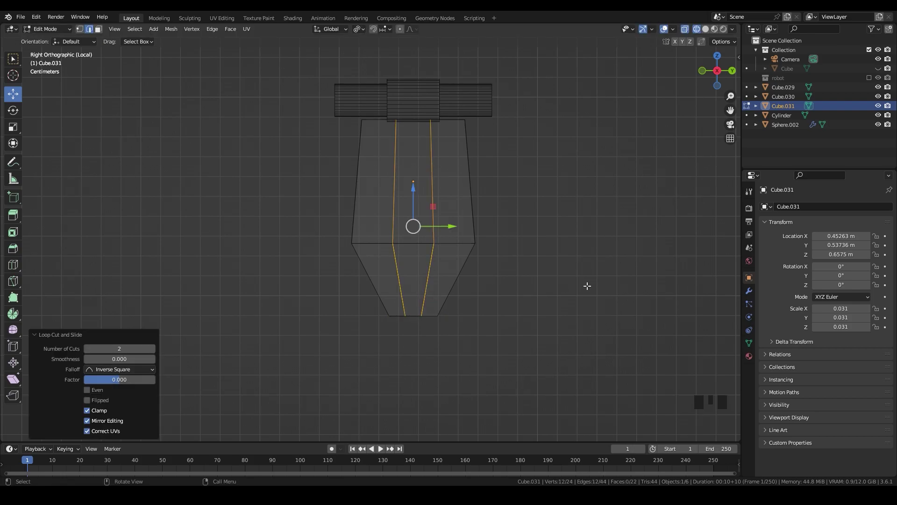
key("s")
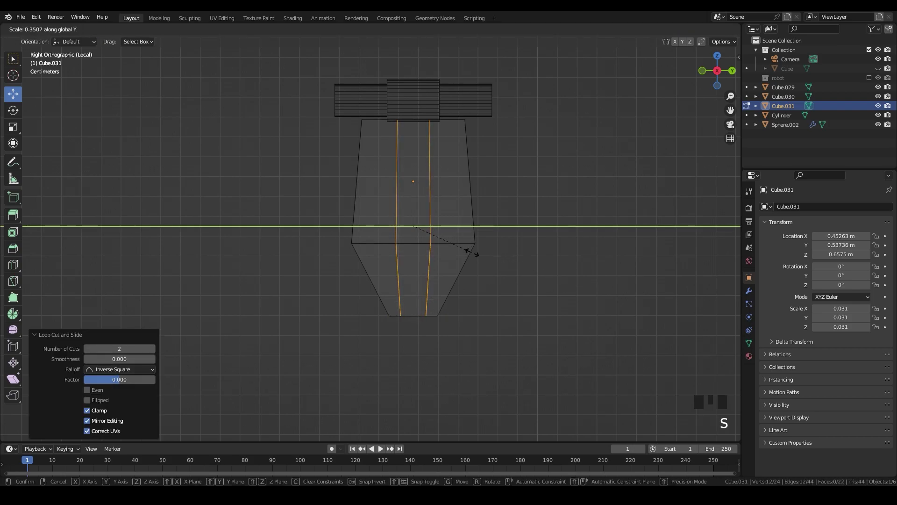
key("s")
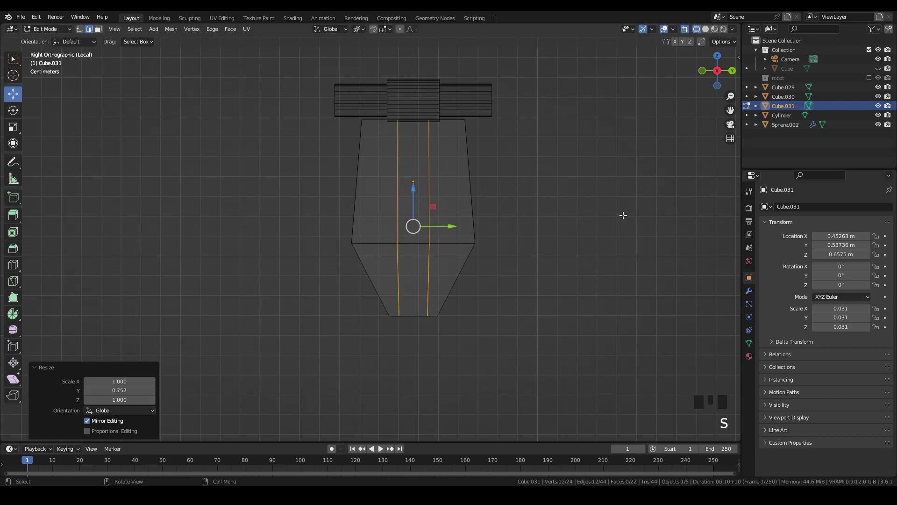
key("s")
scroll("up", 3)
key("s")
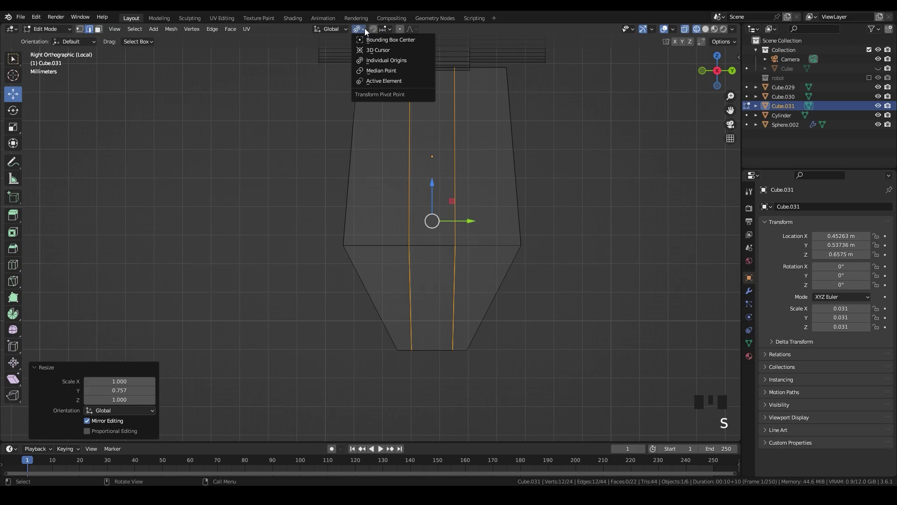
key("s")
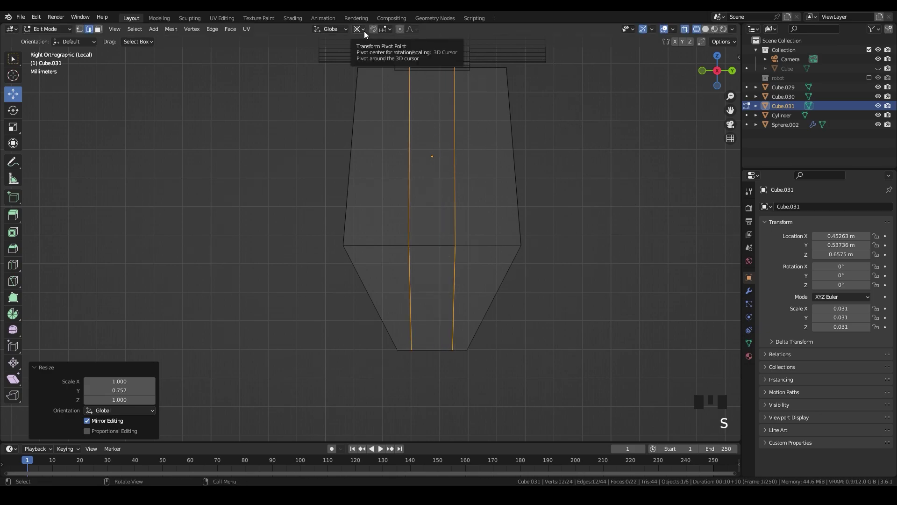
left_click(377, 43)
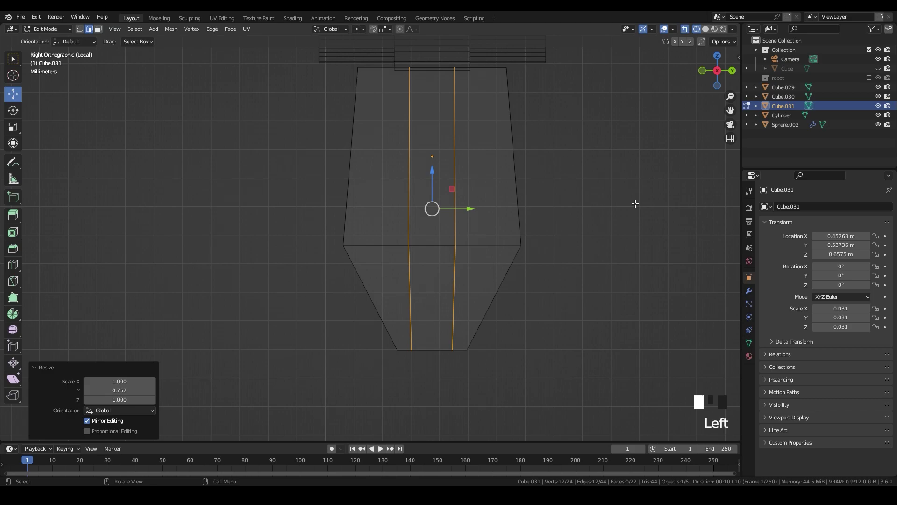
key("s")
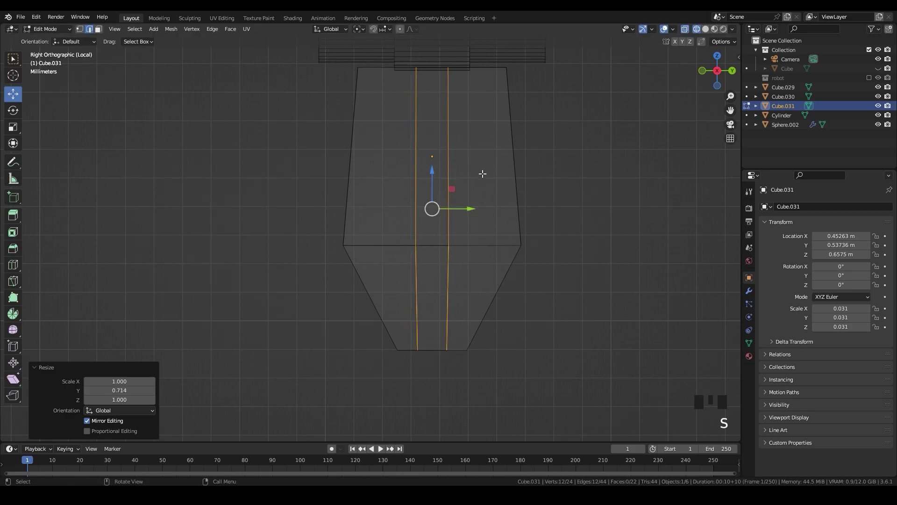
Step: Add a horizontal loop cut and bridge the faces to open a rectangular slot through the plate
key("ctrl+r")
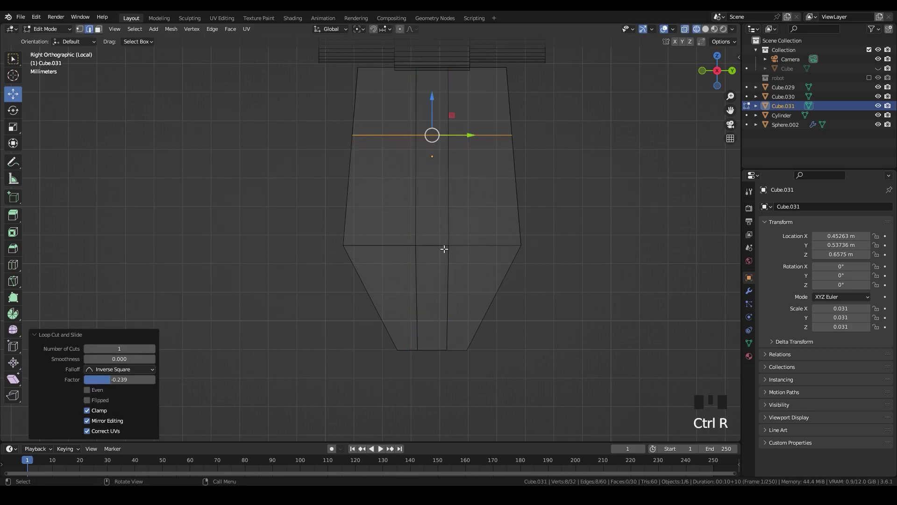
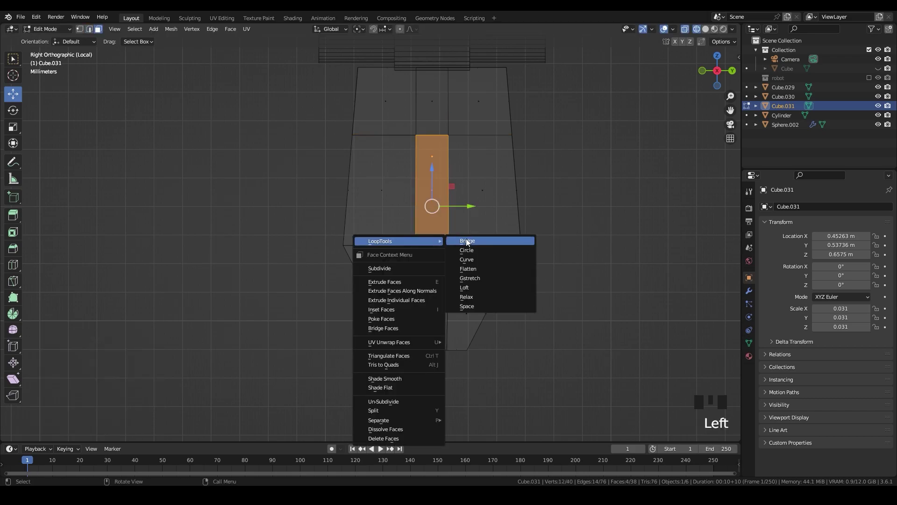
right_click(468, 244)
key("Tab")
key("z")
left_click_drag(533, 249, 729, 85)
left_click(729, 86)
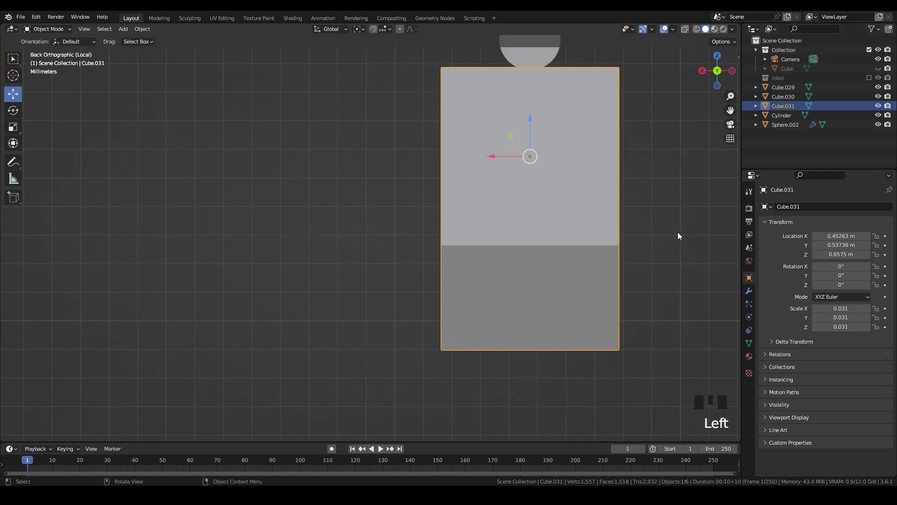
Step: Thin the hasp plate along X and save the project
key("s")
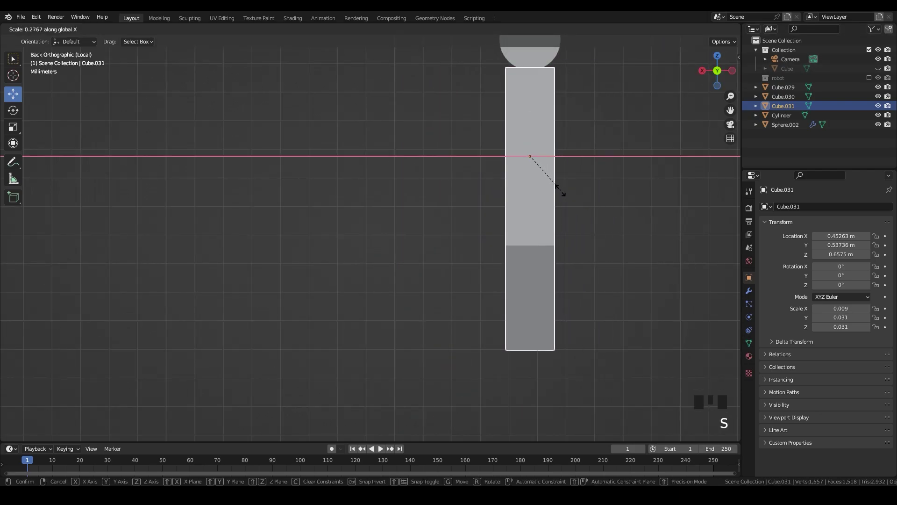
left_click(608, 221)
middle_click(460, 249)
key("ctrl+s")
Step: Add a cube, copy the plate's location onto it and shrink it to a small block in the slot
left_click(709, 80)
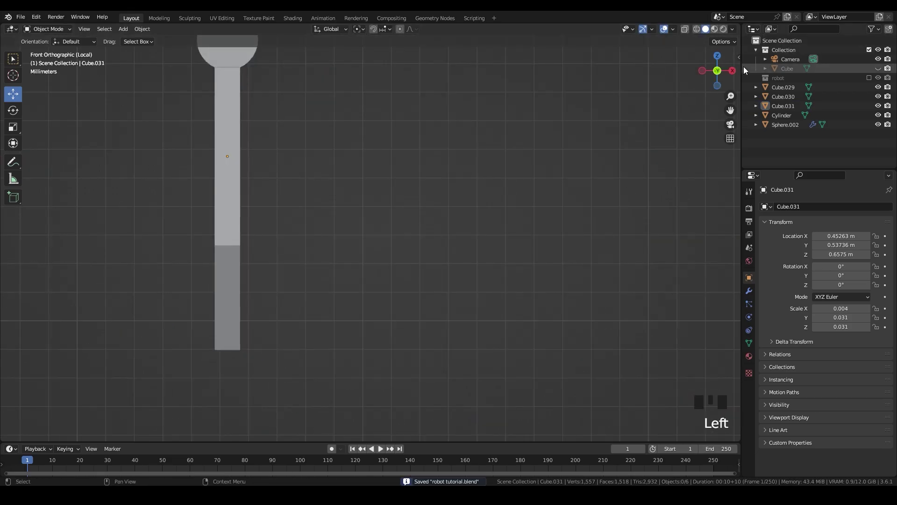
left_click(724, 80)
scroll("down", 3)
key("shift+a")
scroll("down", 3)
key("s")
scroll("up", 3)
left_click(427, 250)
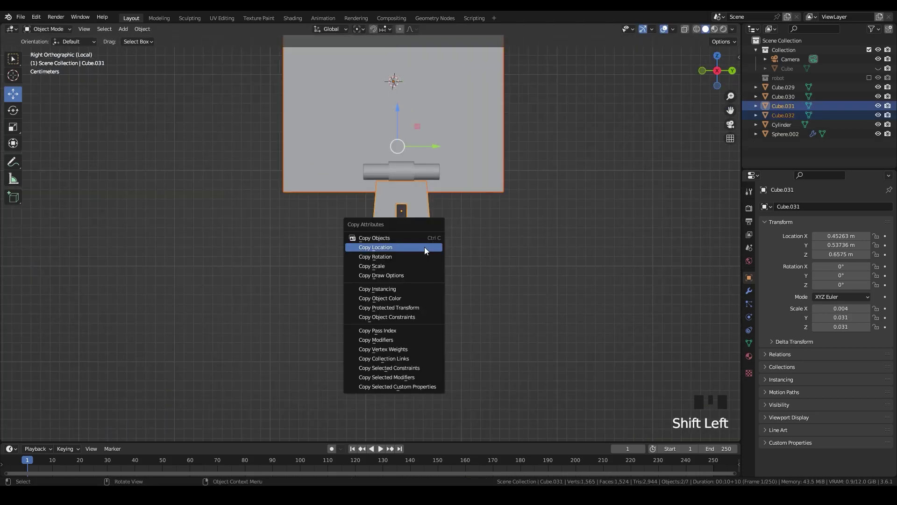
key("ctrl+c")
left_click(499, 282)
key("s")
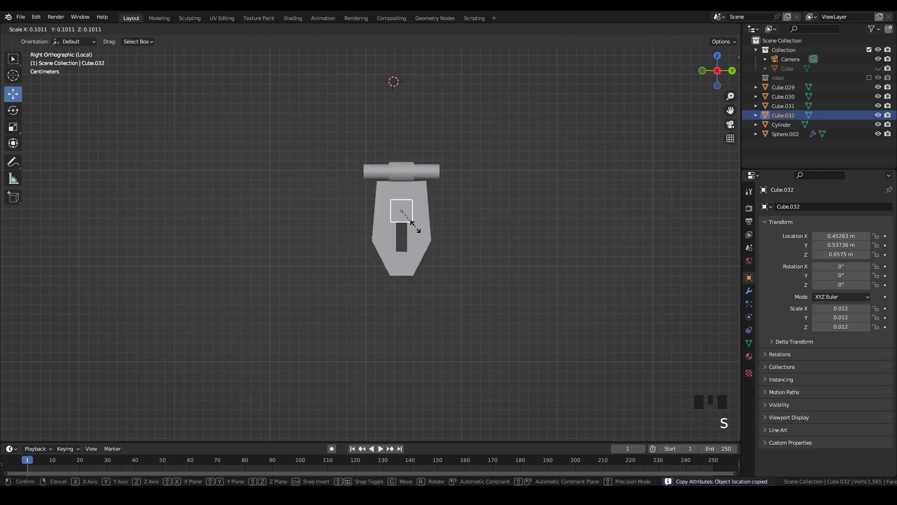
scroll("up", 3)
key("s")
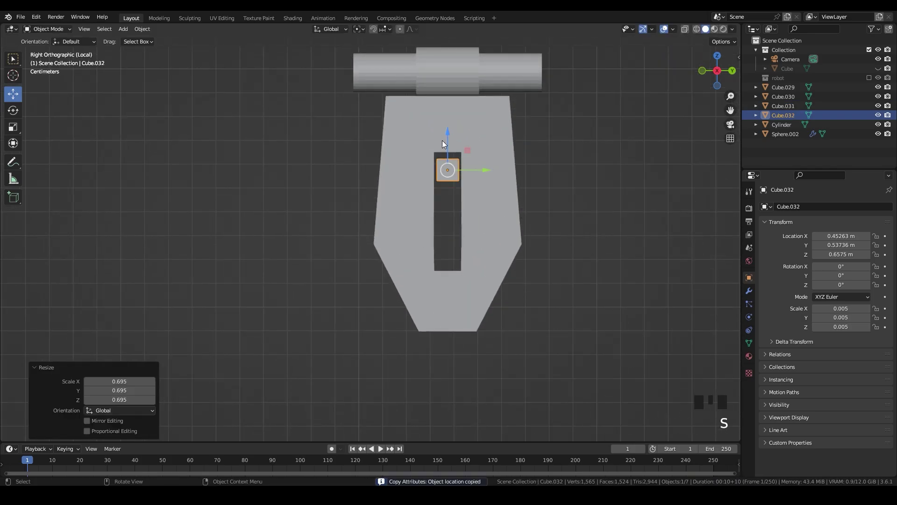
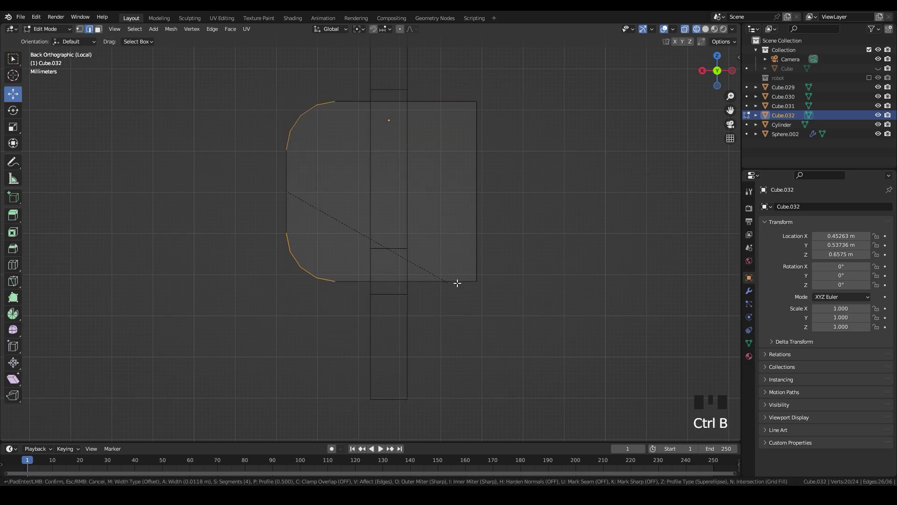
Step: Inset the small cube's faces into a rounded D-ring with a border and return to Object Mode
key("Tab")
key("Tab")
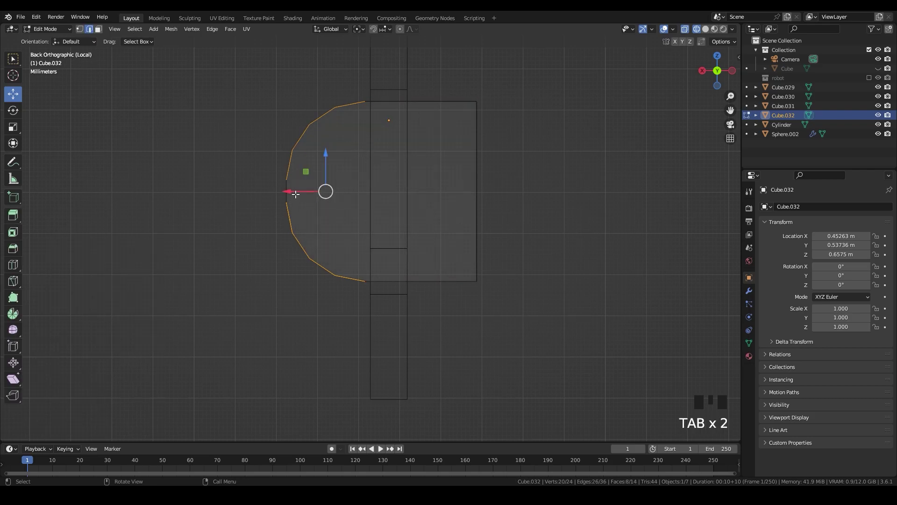
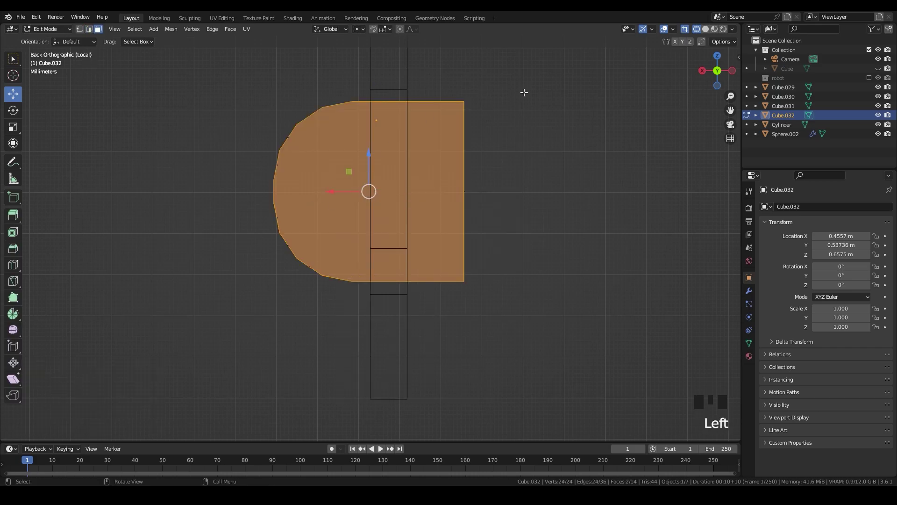
key("i")
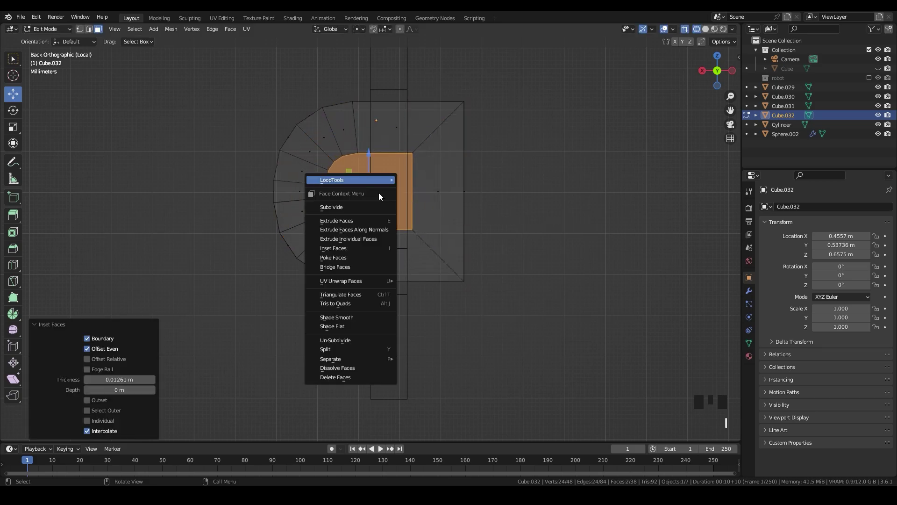
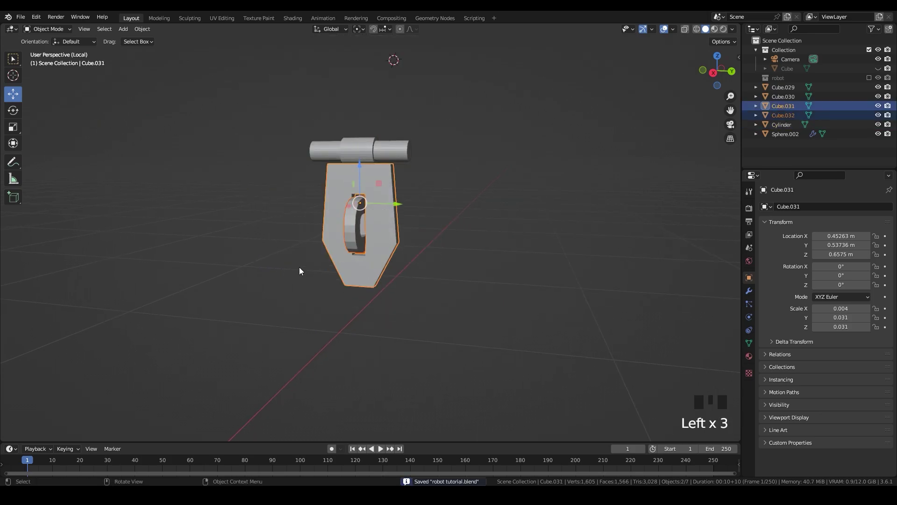
Step: Select the hinge cylinder, hasp plate and D-ring and join them, then undo the join
left_click(320, 282)
left_click(391, 157)
left_click(279, 300)
left_click(408, 153)
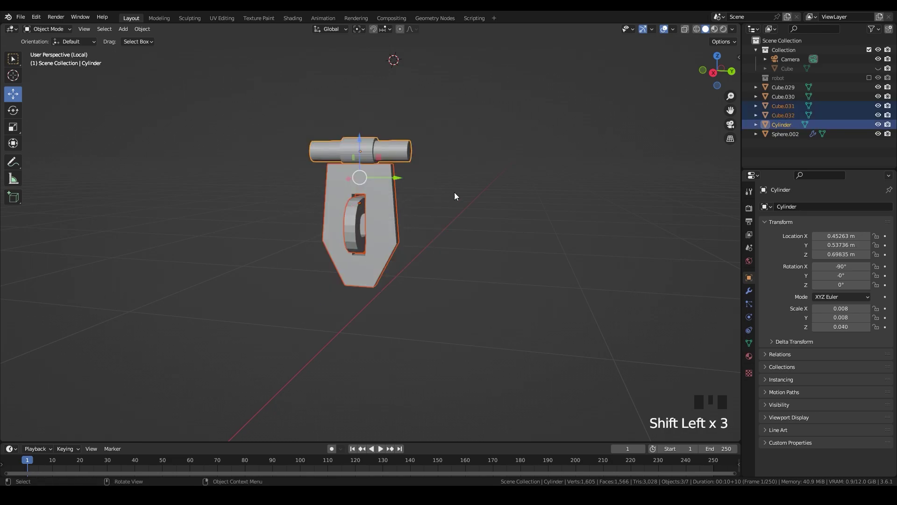
key("ctrl+j")
left_click(378, 225)
key("KP_Divide")
scroll("down", 3)
key("ctrl+z")
key("ctrl+z")
key("ctrl+z")
Step: Move the latch into place on the crate beneath the lid band
middle_click(457, 271)
left_click(355, 201)
left_click(370, 201)
left_click_drag(370, 209, 337, 207)
scroll("up", 3)
left_click_drag(376, 208, 715, 86)
left_click(715, 85)
scroll("up", 3)
left_click(330, 191)
left_click(289, 166)
left_click(378, 226)
Step: Join the latch pieces and rotate them so the hasp hangs tilted over the D-ring
left_click(386, 80)
left_click_drag(394, 123, 414, 166)
key("ctrl+j")
key("r")
left_click(333, 205)
middle_click(315, 209)
scroll("down", 3)
middle_click(401, 249)
scroll("down", 3)
middle_click(444, 263)
scroll("up", 3)
left_click(418, 225)
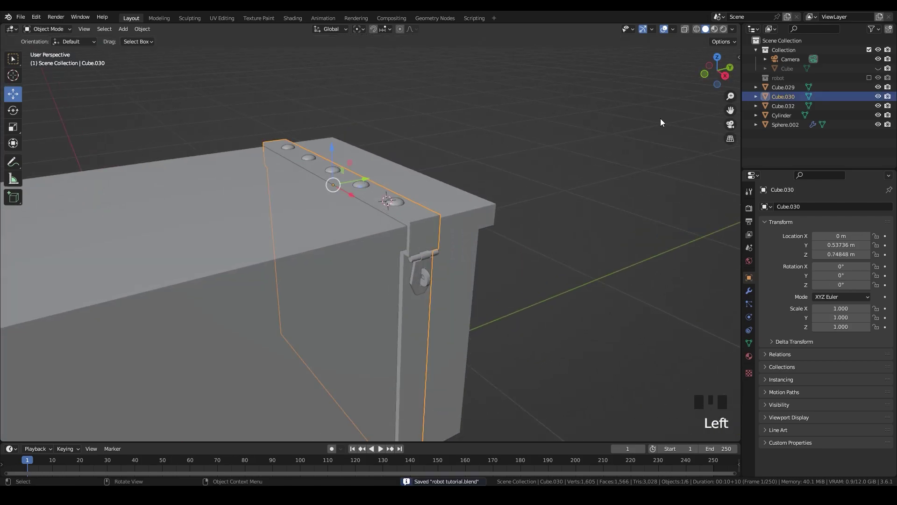
Step: From side view box-select the band, rivets and latch, duplicate them and set the copy's Y to the opposite end
left_click(730, 79)
scroll("down", 3)
key("z")
left_click_drag(420, 212, 390, 352)
left_click(390, 352)
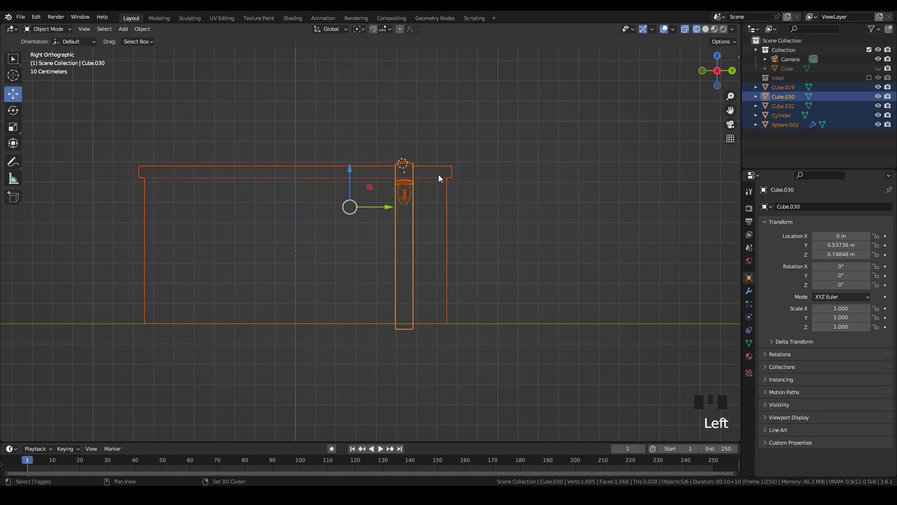
left_click(443, 181)
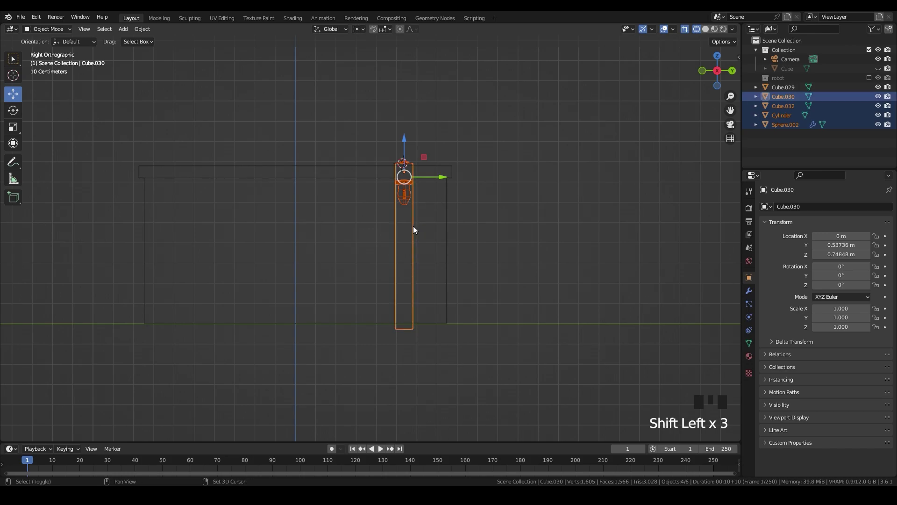
key("shift+d")
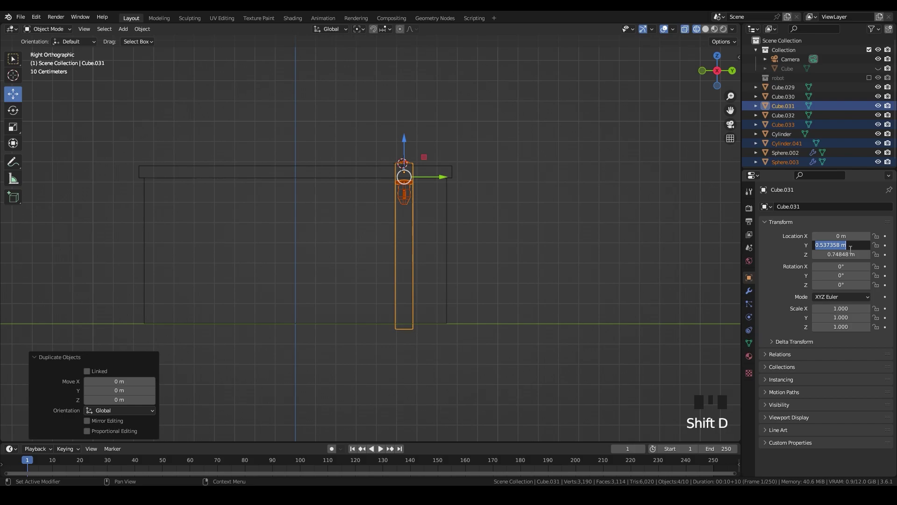
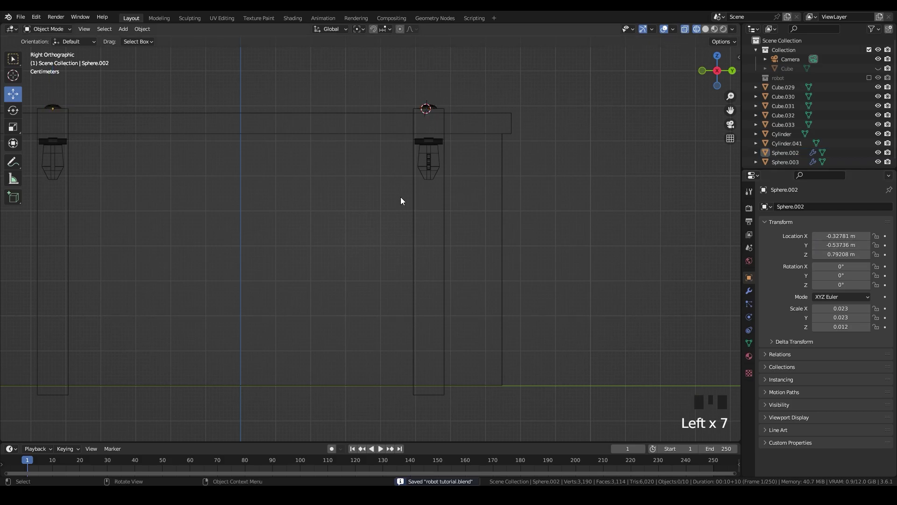
left_click(433, 164)
left_click(433, 168)
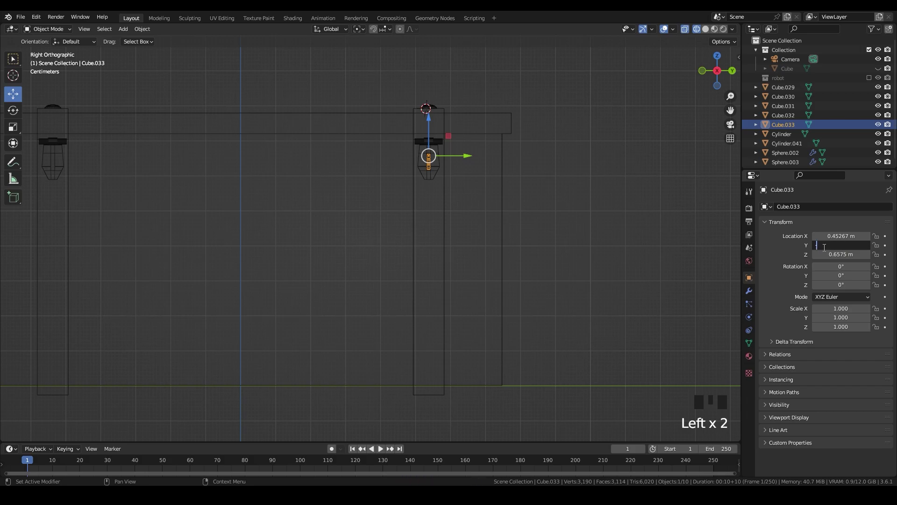
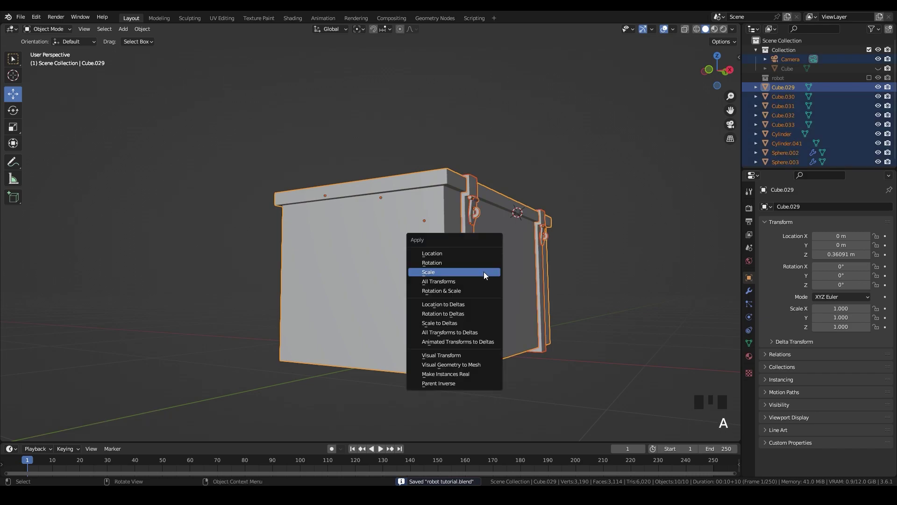
Step: Apply the scale of all crate parts and move them into a new collection named crate
key("ctrl+a")
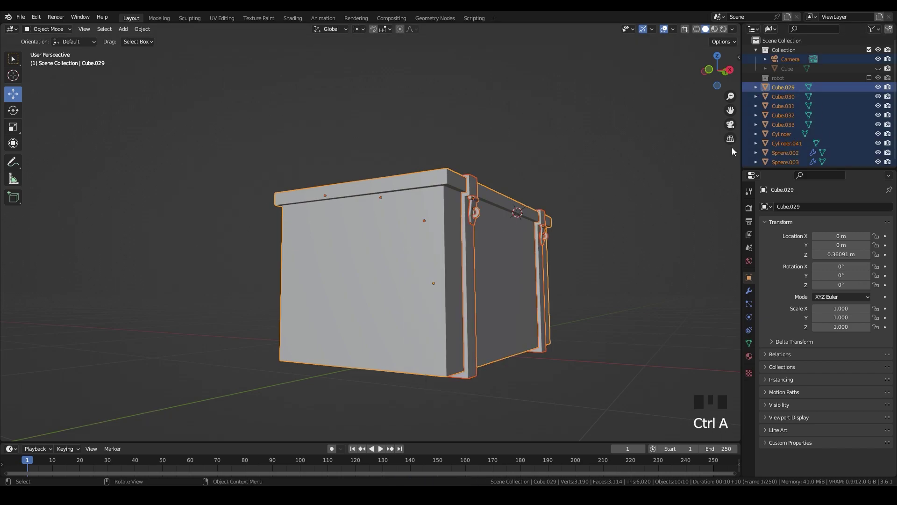
scroll("down", 3)
middle_click(581, 212)
left_click(784, 90)
middle_click(564, 207)
scroll("up", 3)
scroll("up", 3)
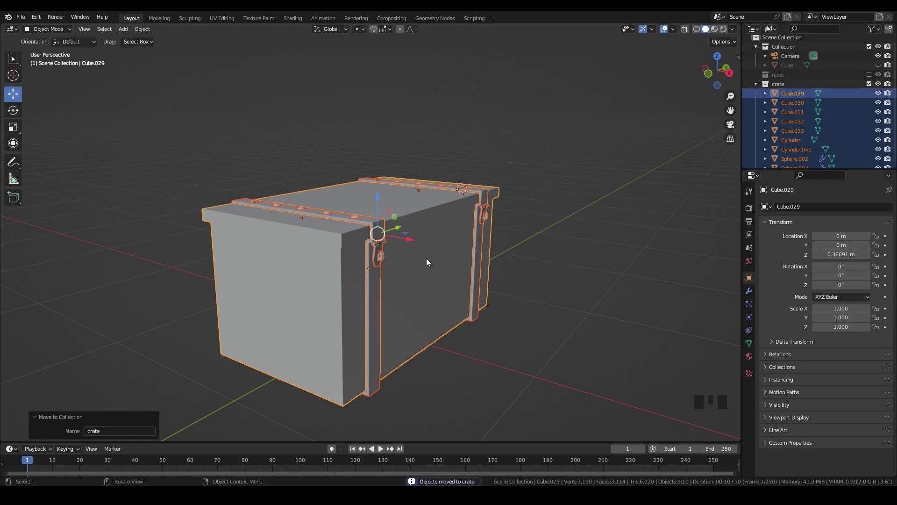
left_click(660, 157)
scroll("up", 3)
left_click(446, 300)
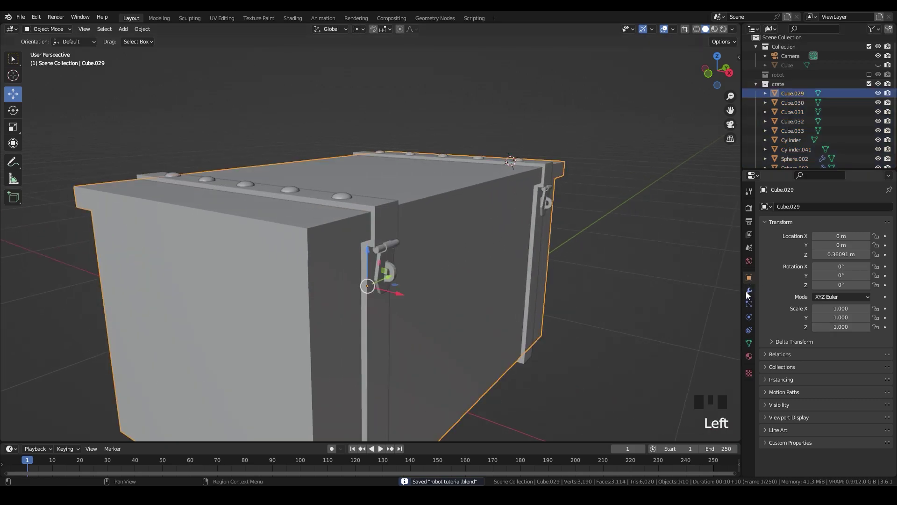
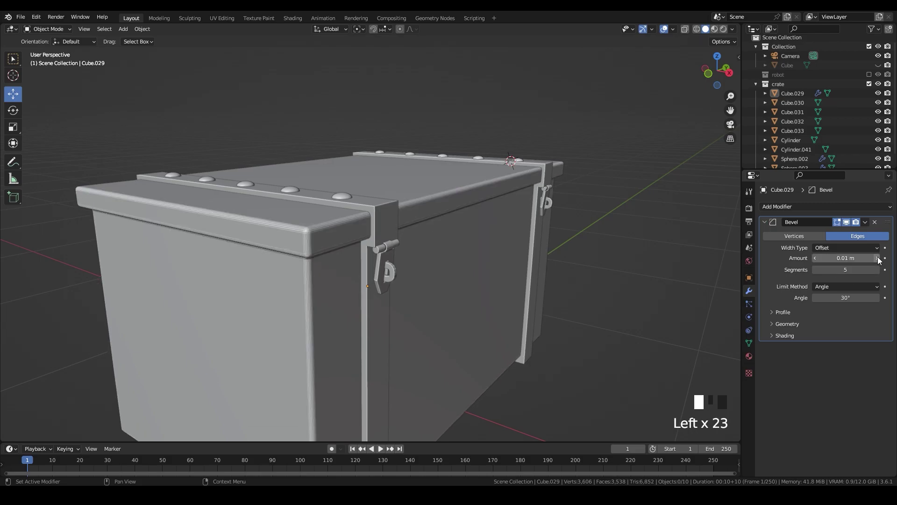
Step: Give the crate body a 0.01 m five-segment bevel and link the bevel modifier onto the lid band
middle_click(550, 255)
scroll("down", 3)
left_click(392, 291)
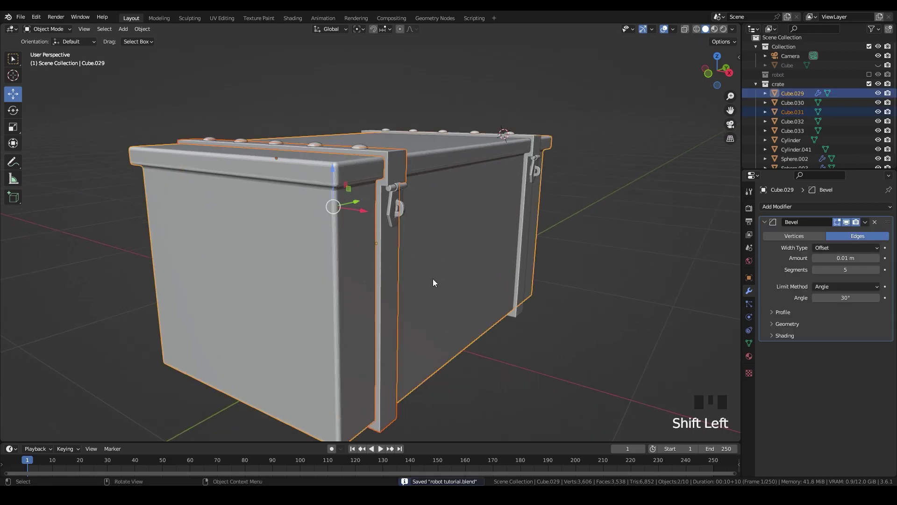
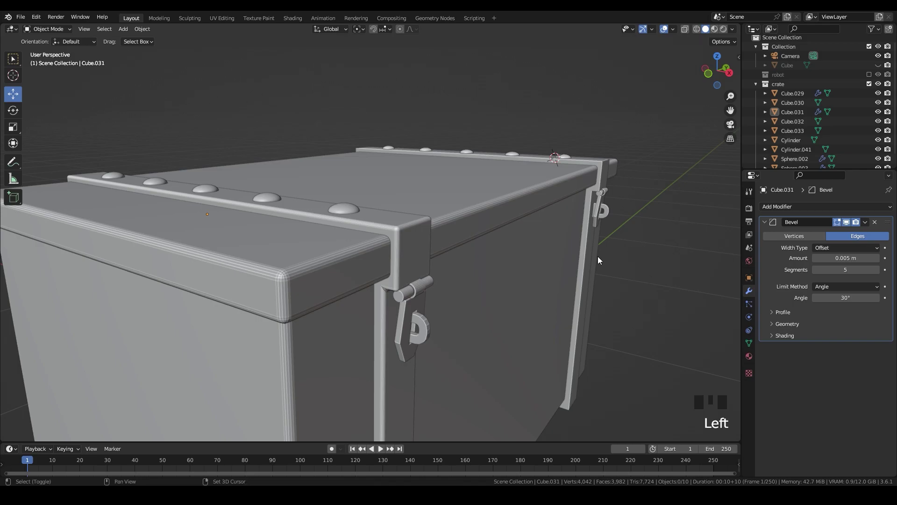
left_click(593, 266)
key("ctrl+a")
left_click(413, 258)
key("ctrl+l")
left_click(640, 282)
Step: Shade the latch smooth and select the hinge cylinder
middle_click(444, 298)
scroll("up", 3)
left_click(373, 212)
left_click_drag(372, 211, 405, 270)
key("ctrl+z")
left_click(405, 269)
left_click(657, 239)
middle_click(416, 261)
scroll("up", 3)
left_click(362, 243)
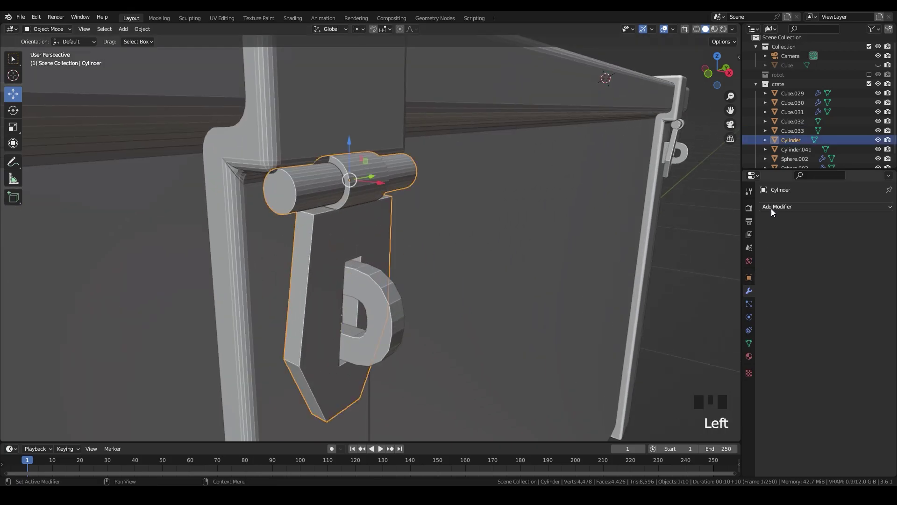
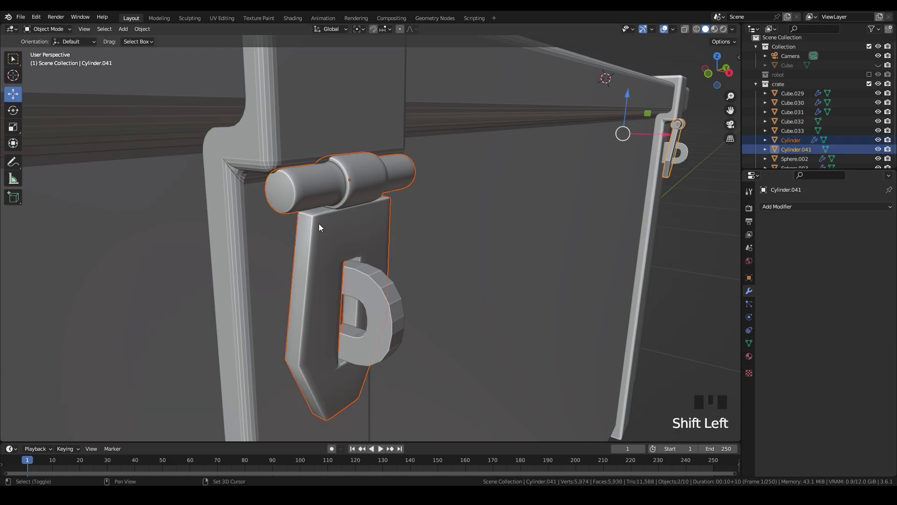
Step: Copy the crate's 0.01 m five-segment bevel modifier onto both hinge cylinders with Ctrl+L
left_click(333, 241)
key("ctrl+l")
left_click(676, 139)
right_click(677, 138)
left_click(680, 215)
left_click_drag(668, 219, 400, 182)
scroll("down", 3)
left_click_drag(403, 195, 330, 251)
left_click(329, 252)
right_click(330, 252)
left_click(721, 248)
Step: Copy the same bevel modifier from one beveled hasp plate onto the other D-ring latch parts
scroll("up", 3)
left_click_drag(881, 273, 367, 274)
middle_click(367, 273)
left_click(593, 229)
scroll("down", 3)
left_click_drag(377, 257, 552, 163)
left_click(552, 163)
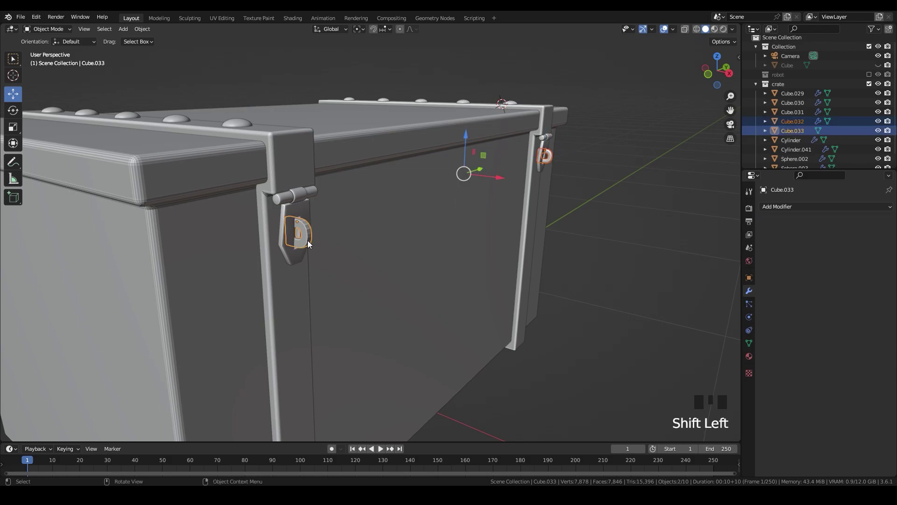
left_click(554, 164)
key("ctrl+l")
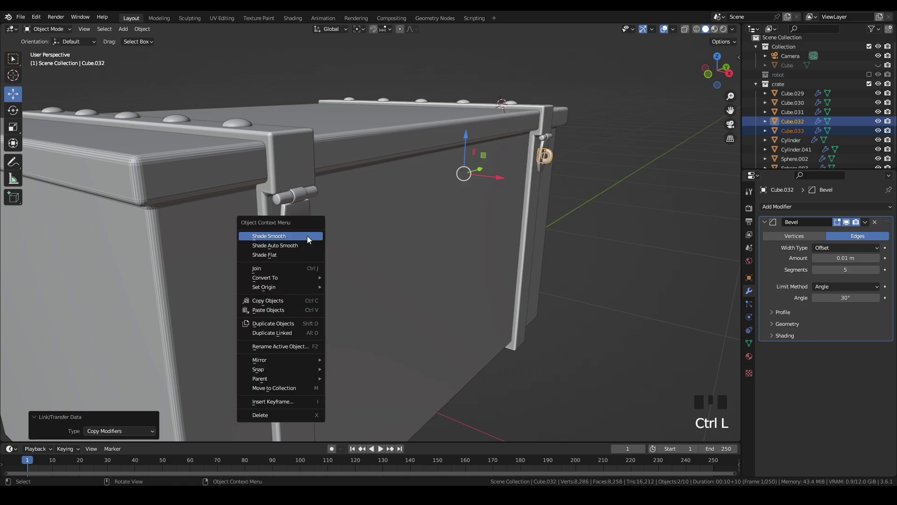
Step: Shade the selected latch parts smooth, one group after another
right_click(310, 239)
left_click(338, 238)
left_click(662, 256)
scroll("down", 3)
left_click(302, 281)
right_click(301, 282)
left_click(552, 306)
Step: Shade the remaining hasp and lid-band objects smooth
right_click(342, 207)
left_click(471, 243)
right_click(471, 243)
left_click(542, 244)
scroll("up", 3)
middle_click(314, 219)
scroll("down", 3)
middle_click(325, 216)
Step: Shade the rivet rows smooth and delete the one stray object from the scene
left_click(457, 226)
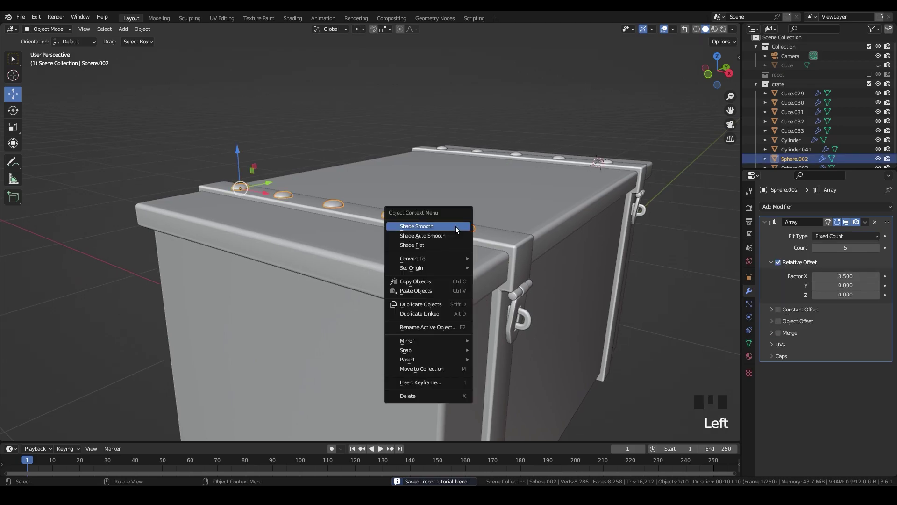
right_click(458, 229)
middle_click(561, 188)
left_click(434, 223)
right_click(432, 221)
scroll("down", 3)
middle_click(445, 262)
key("Delete")
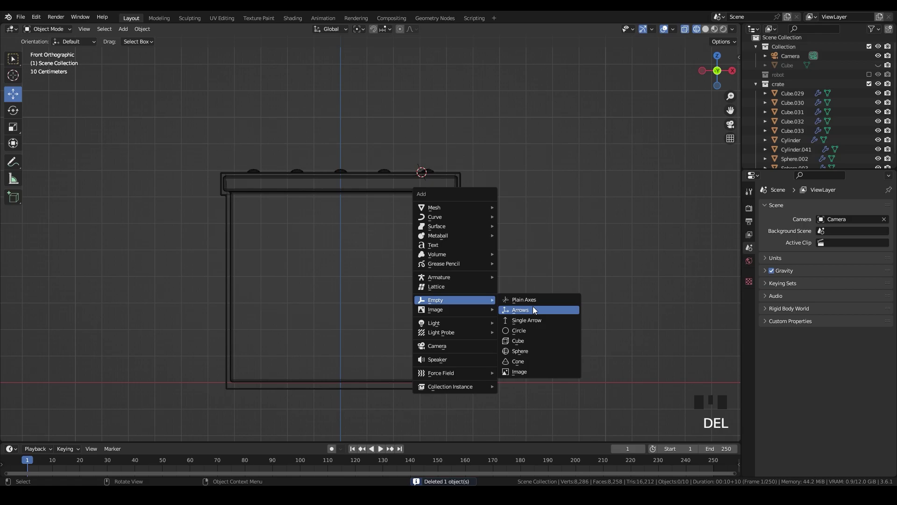
Step: Add an arrows empty at the world origin beneath the crate and return to solid shading
scroll("down", 3)
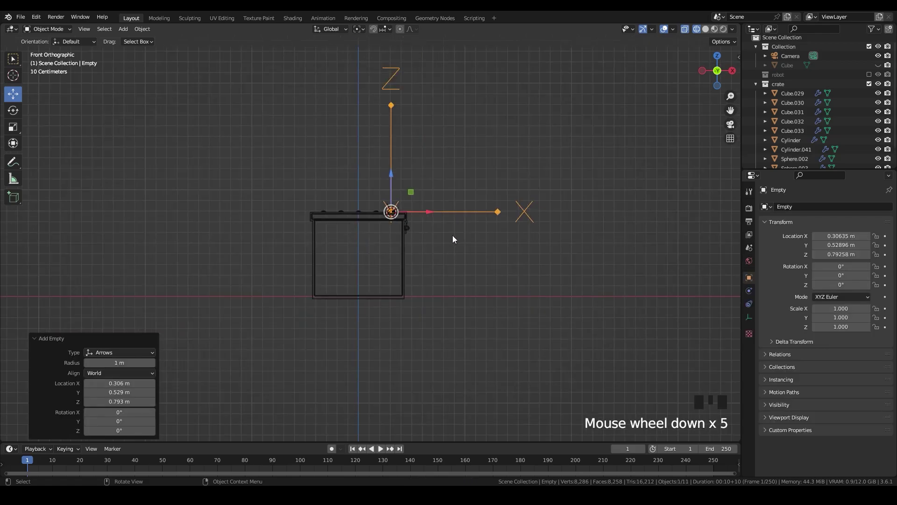
key("Delete")
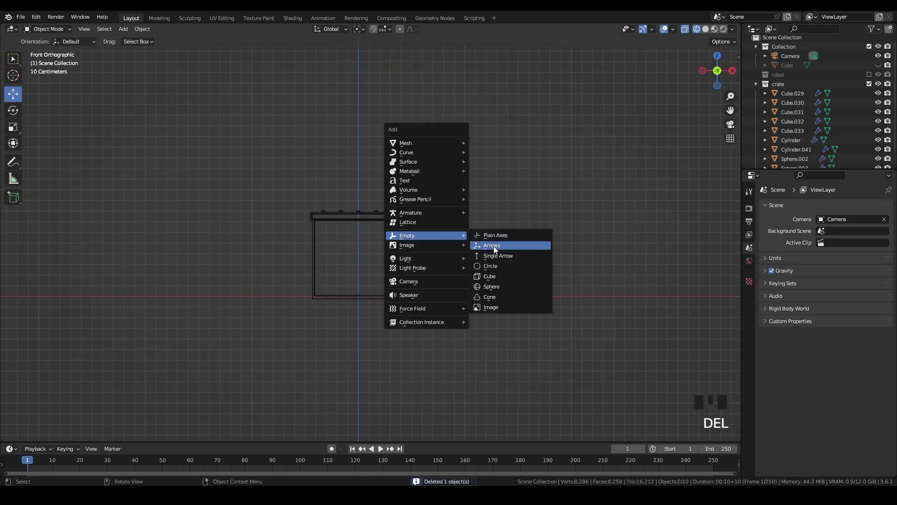
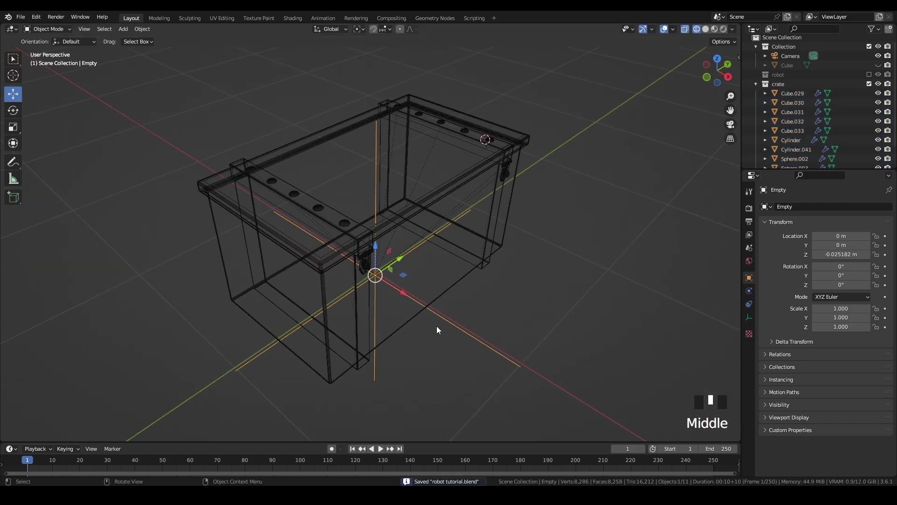
key("z")
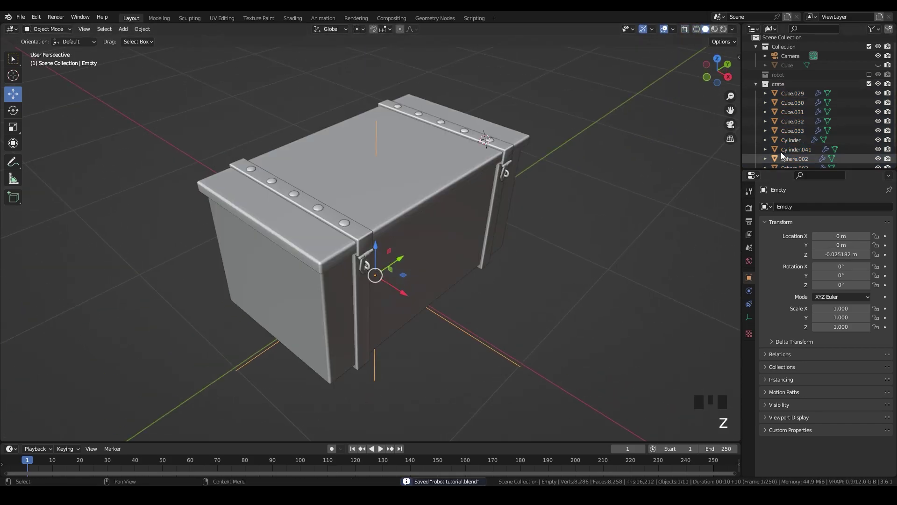